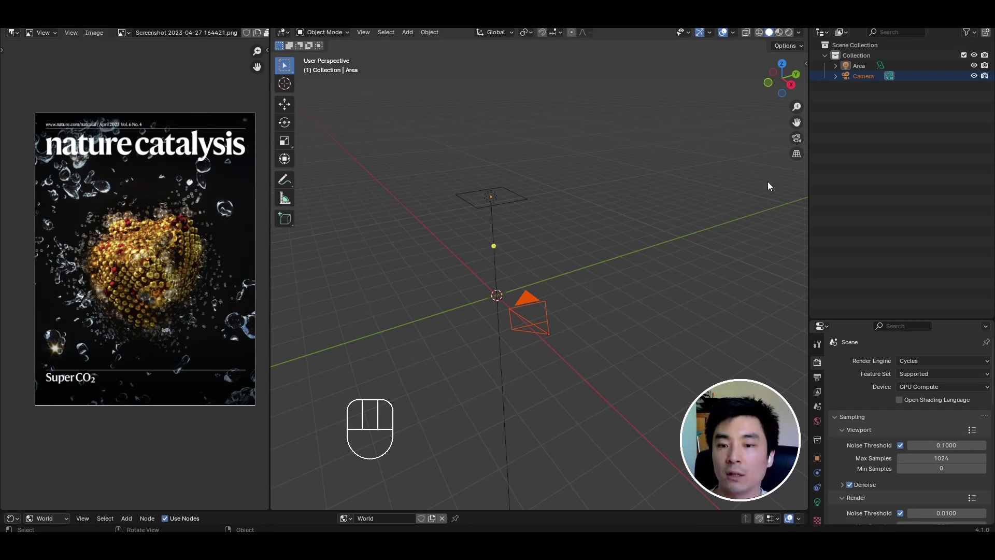
Step: Enter camera view and set Output Properties resolution X 1500, Y 1920 for a portrait frame
drag(521, 335, 598, 298)
drag(386, 62, 512, 207)
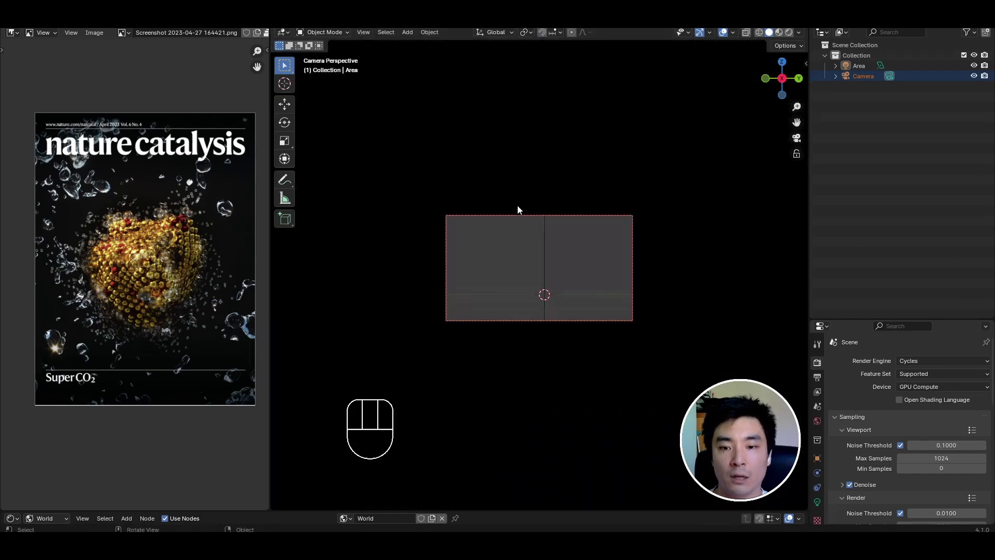
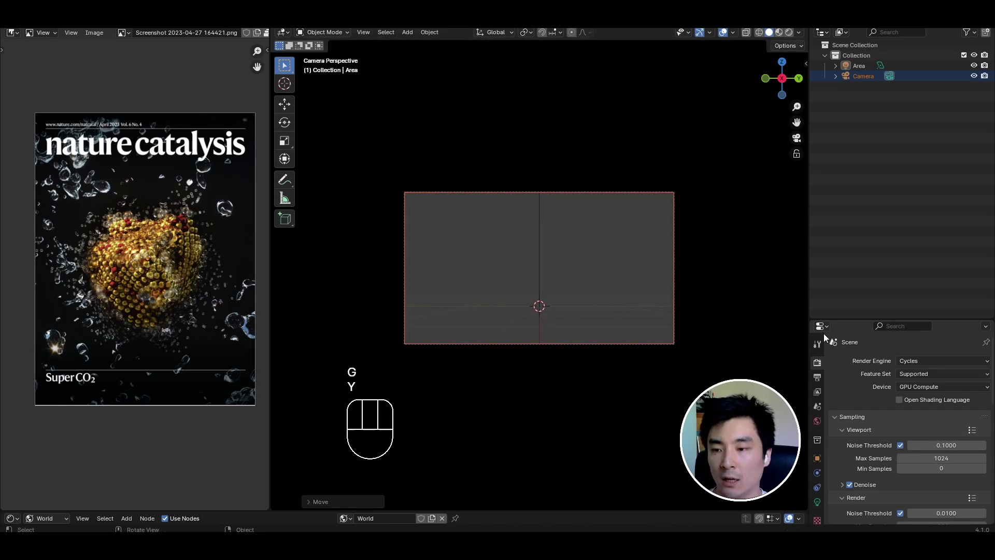
click(261, 70)
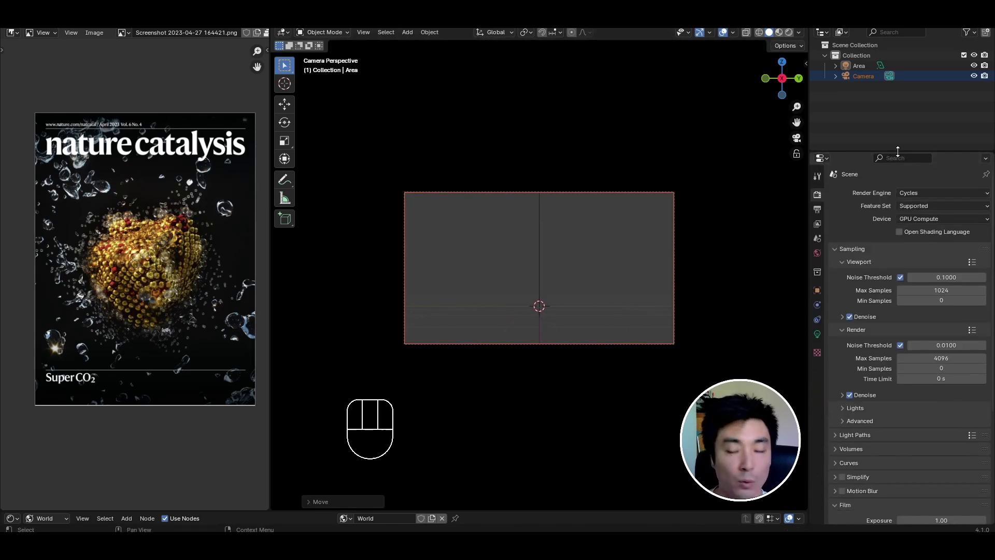
click(819, 209)
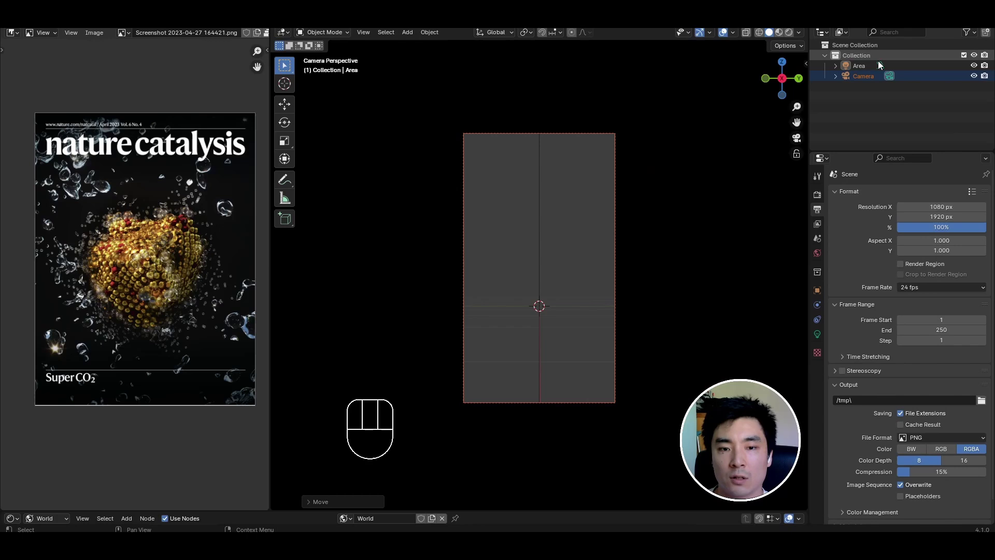
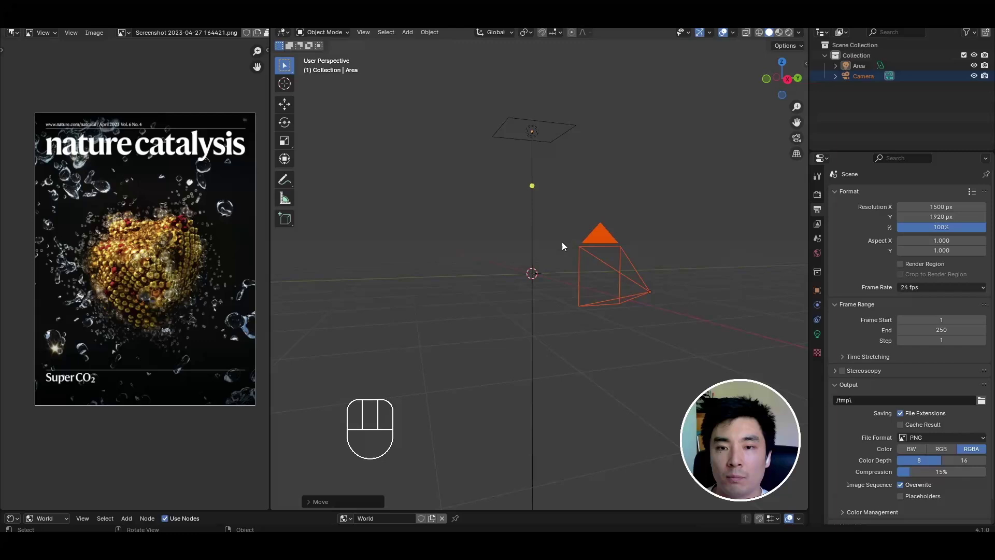
Step: Orbit the scene and add an FCC Nanoparticle object at the origin
middle_click(555, 230)
middle_click(553, 131)
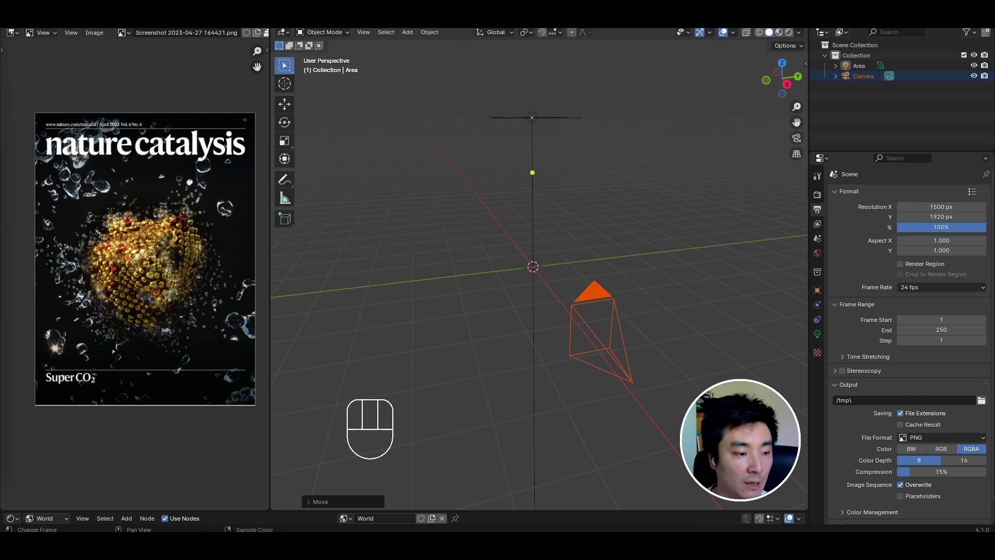
middle_click(625, 283)
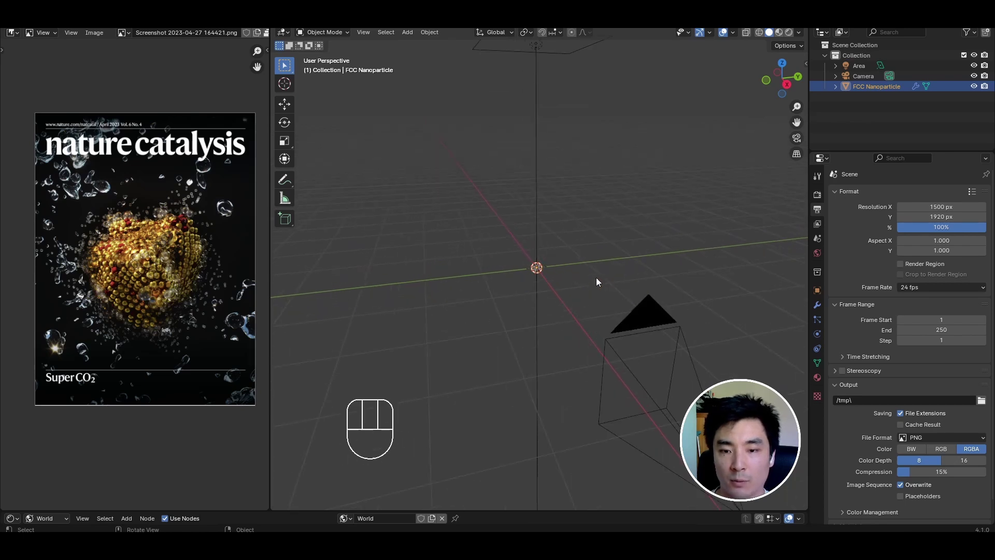
Step: Frame the nanoparticle through the camera and lift it along Z to the frame centre
key(x)
key(s)
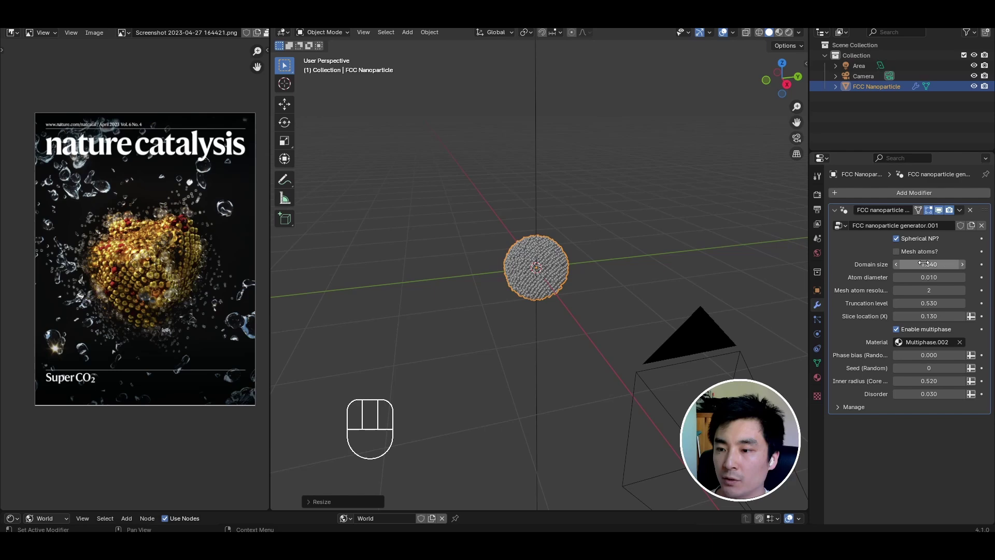
middle_click(565, 361)
click(803, 144)
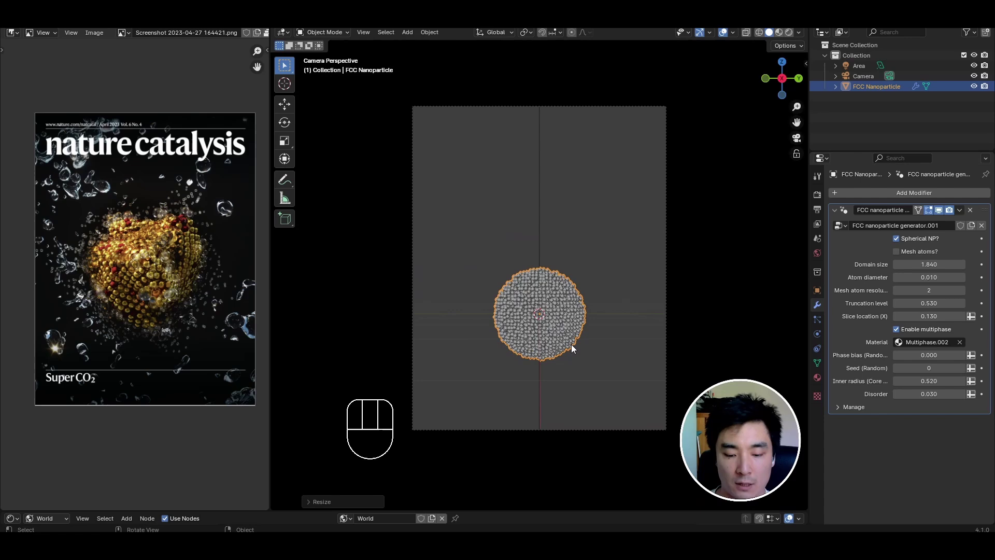
key(g)
key(z)
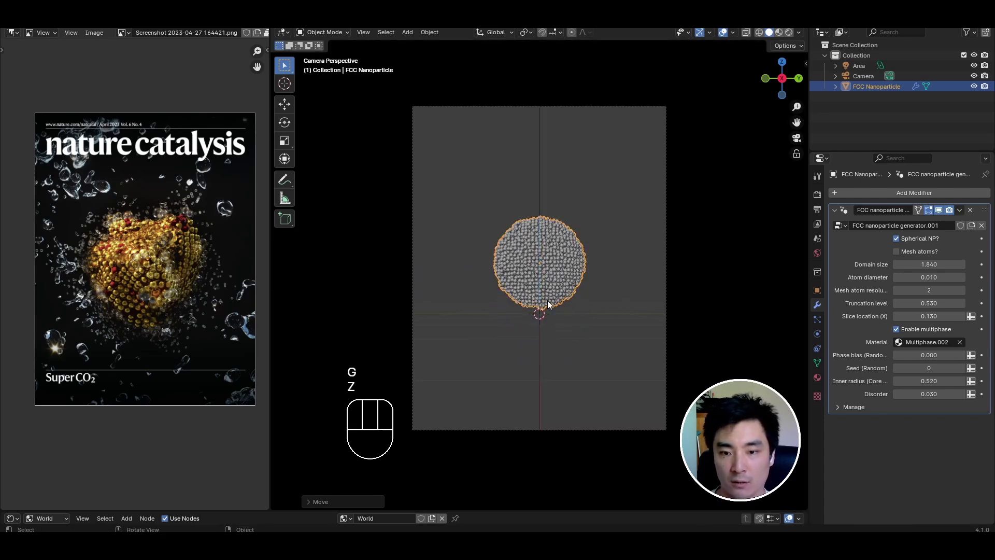
Step: Switch the viewport to Rendered shading and reselect the multicoloured-atom nanoparticle
click(620, 305)
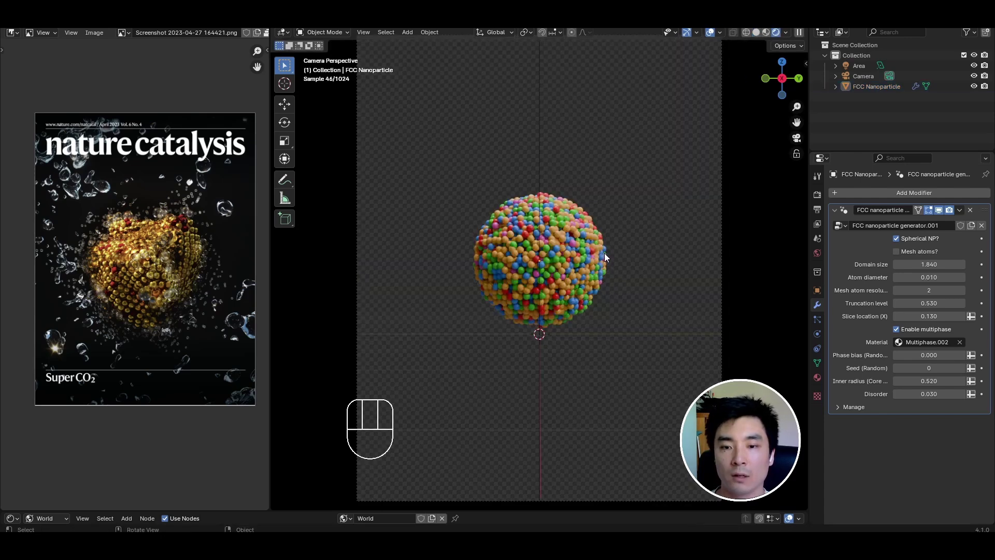
middle_click(559, 254)
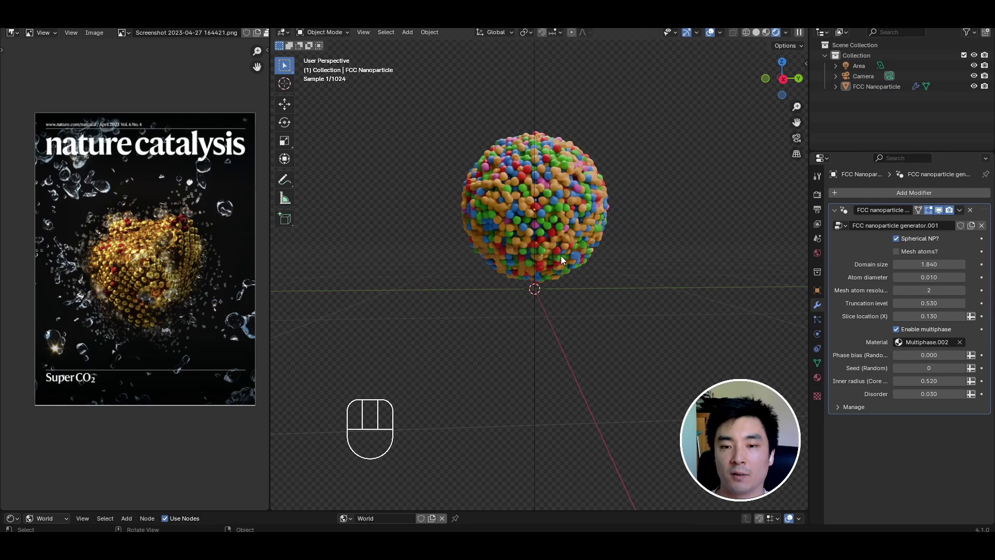
drag(559, 253, 563, 308)
click(555, 242)
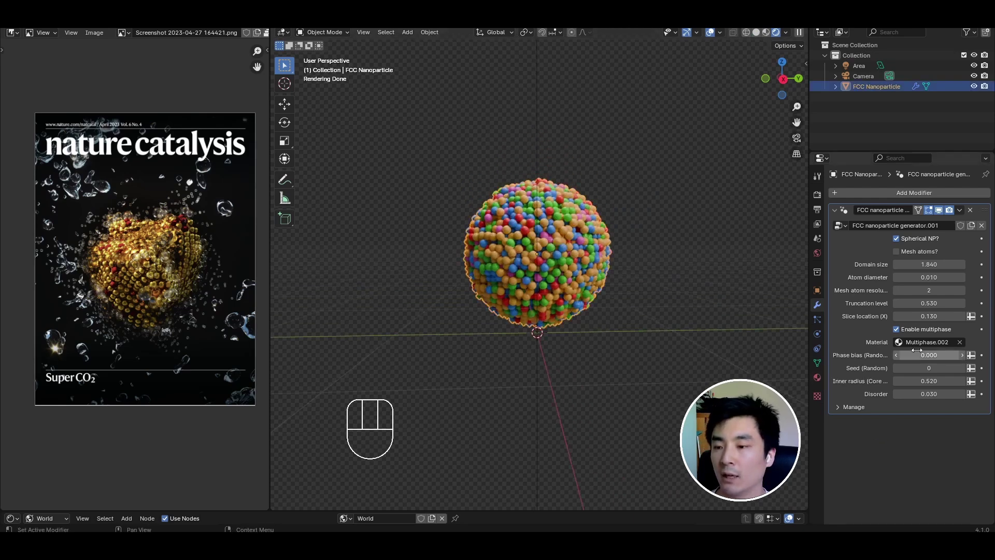
Step: Choose the '2 phase - Random' material, disable Spherical NP and set Truncation 0 for a cube
click(925, 348)
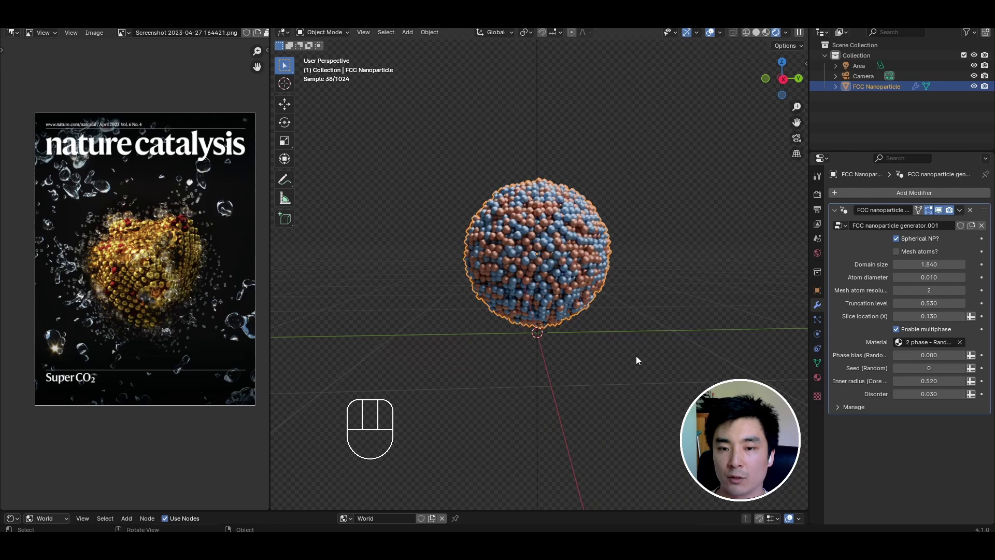
click(627, 370)
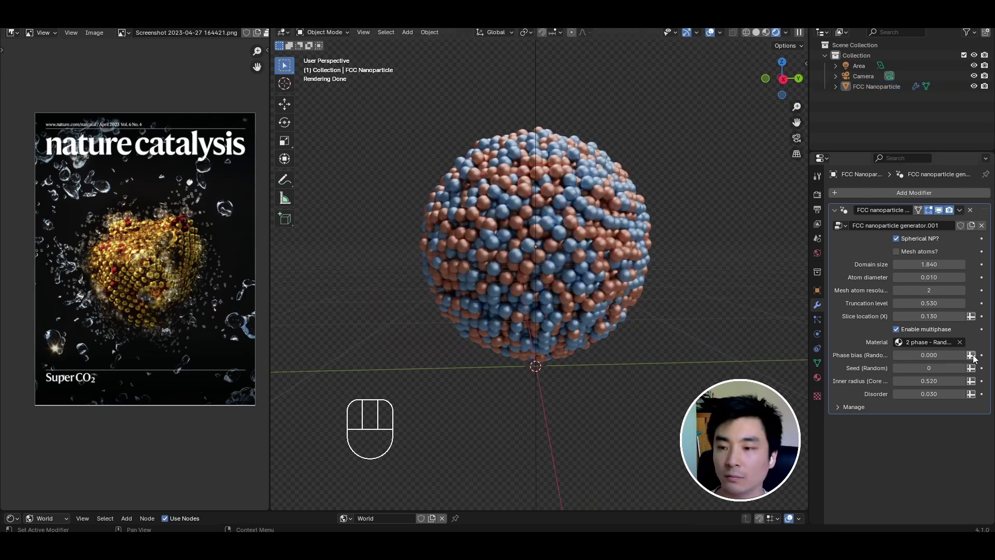
click(907, 240)
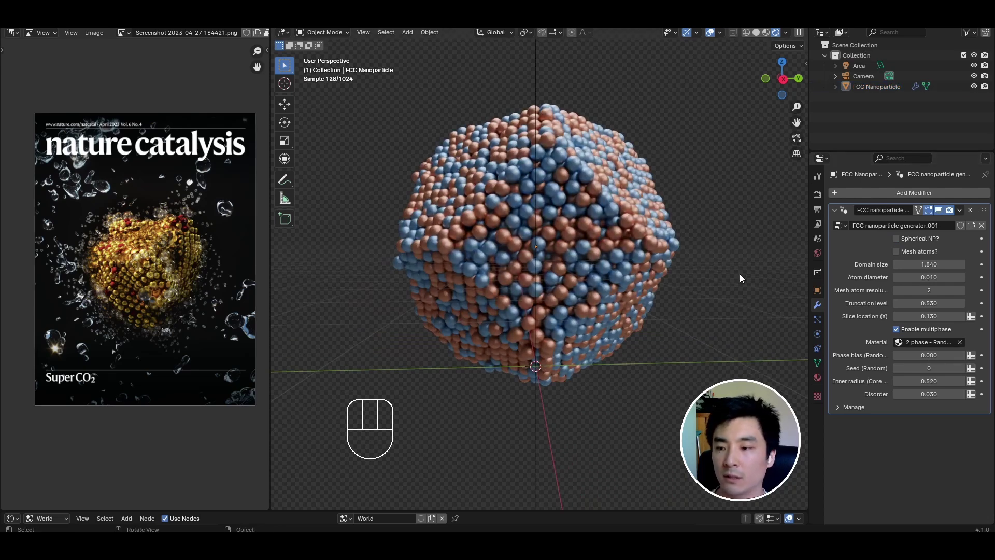
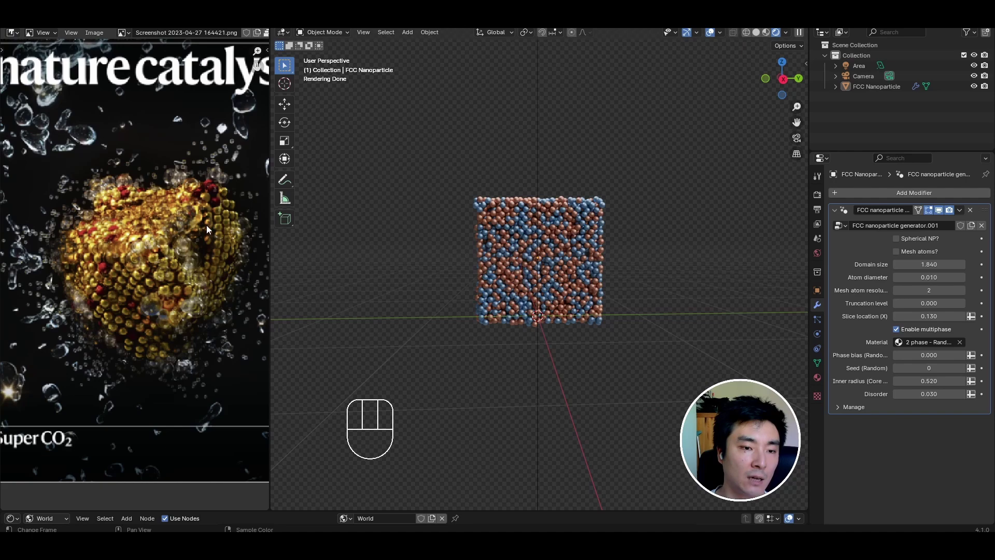
drag(803, 140, 761, 176)
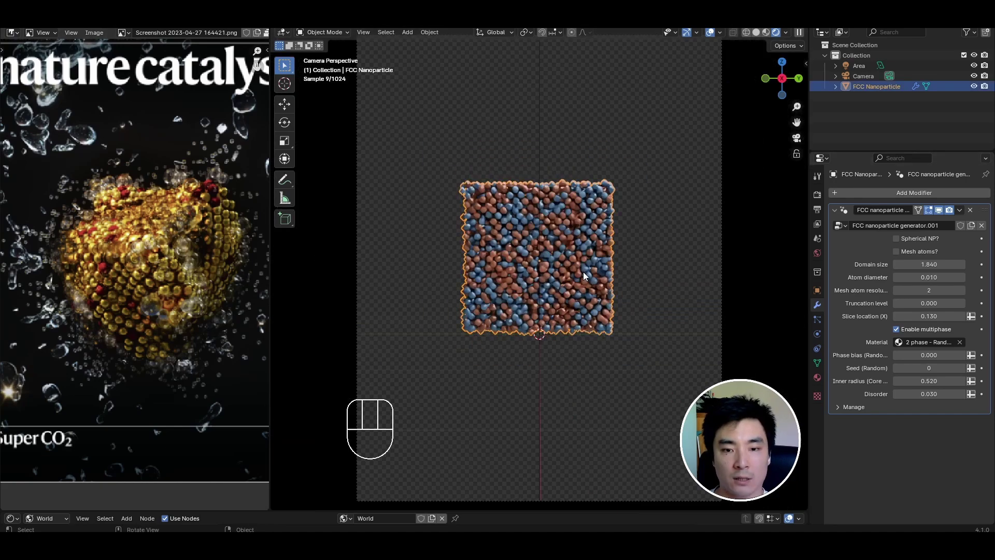
Step: Rotate the cube with typed rotation values so a corner faces the camera
key(r)
key(r)
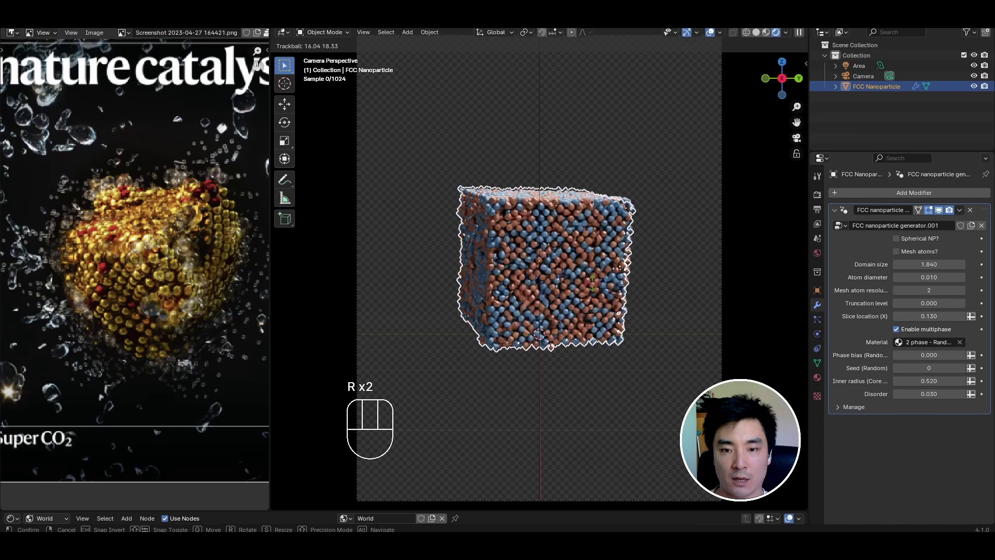
key(r)
key(z)
key(r)
key(y)
key(x)
key(r)
key(z)
key(r)
key(y)
key(t)
key(x)
key(r)
key(z)
key(r)
key(r)
key(x)
click(624, 335)
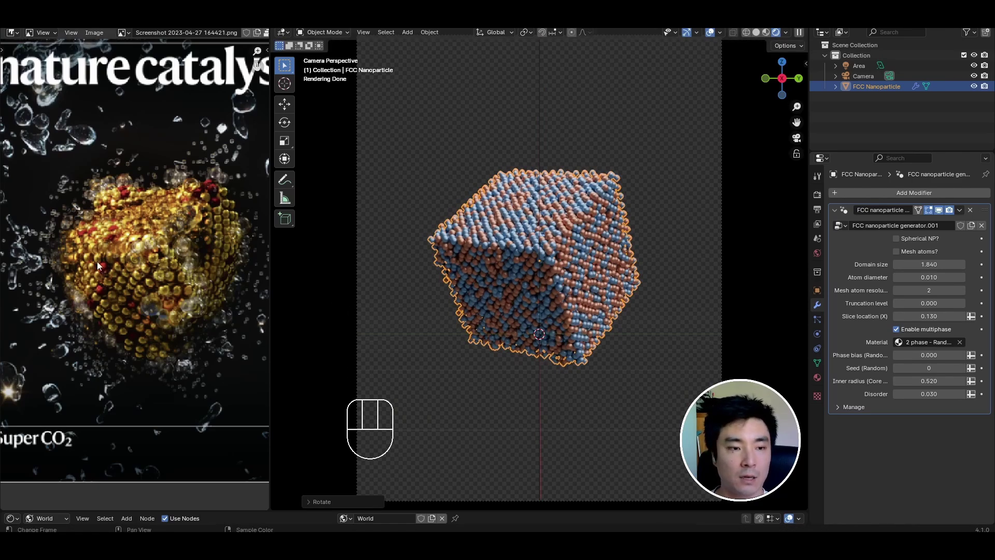
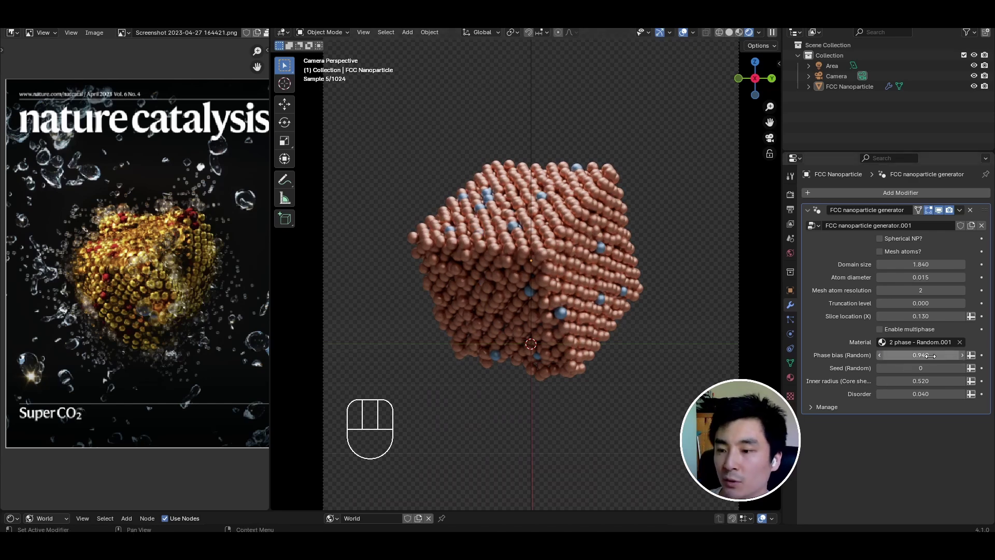
Step: Confirm Phase bias 0.94, raise Seed to 8, and bring up the nanoparticle's Material Properties
click(913, 467)
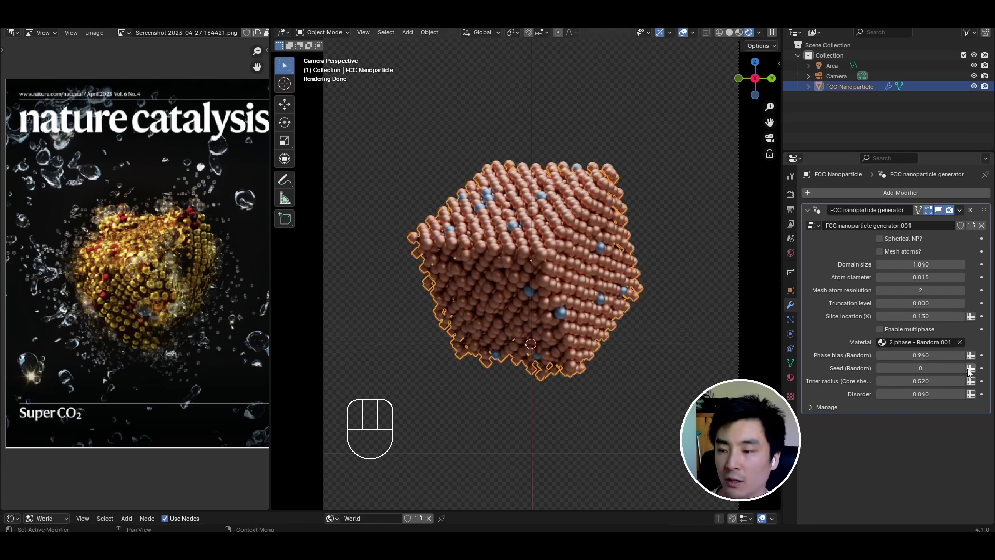
click(967, 372)
click(970, 374)
click(970, 373)
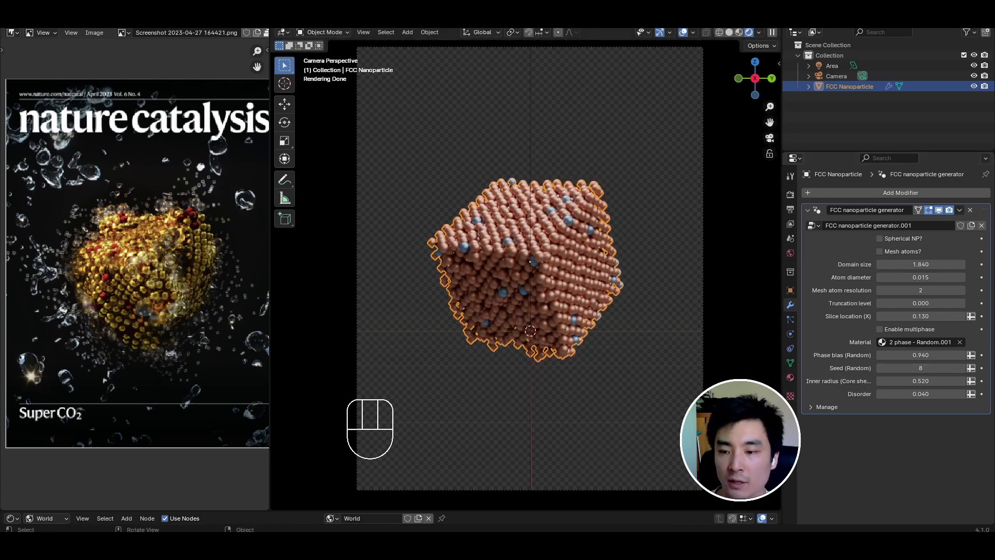
click(795, 379)
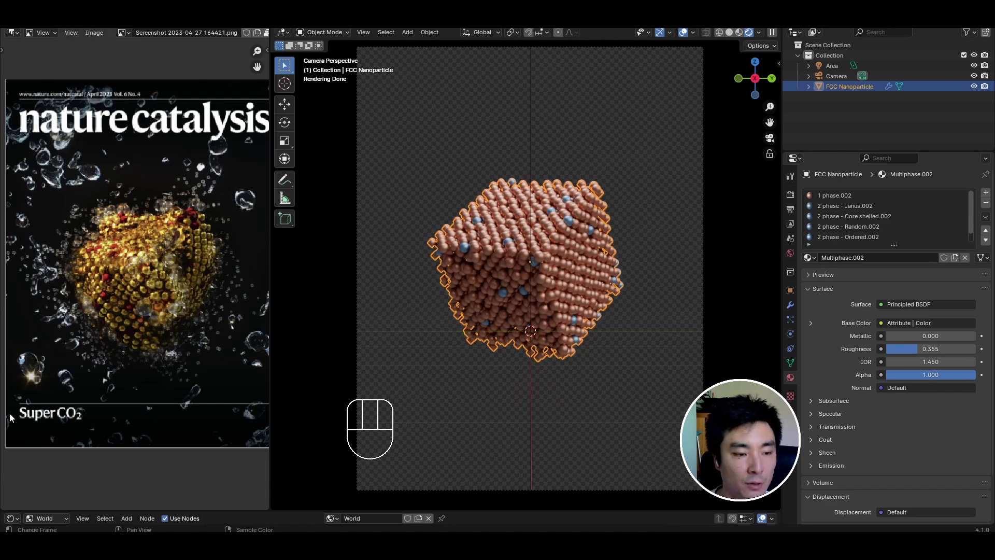
Step: In the Shader Editor shift the first BSDF toward gold (roughness 0.4) and make the second red (roughness 0.6)
drag(18, 38, 35, 136)
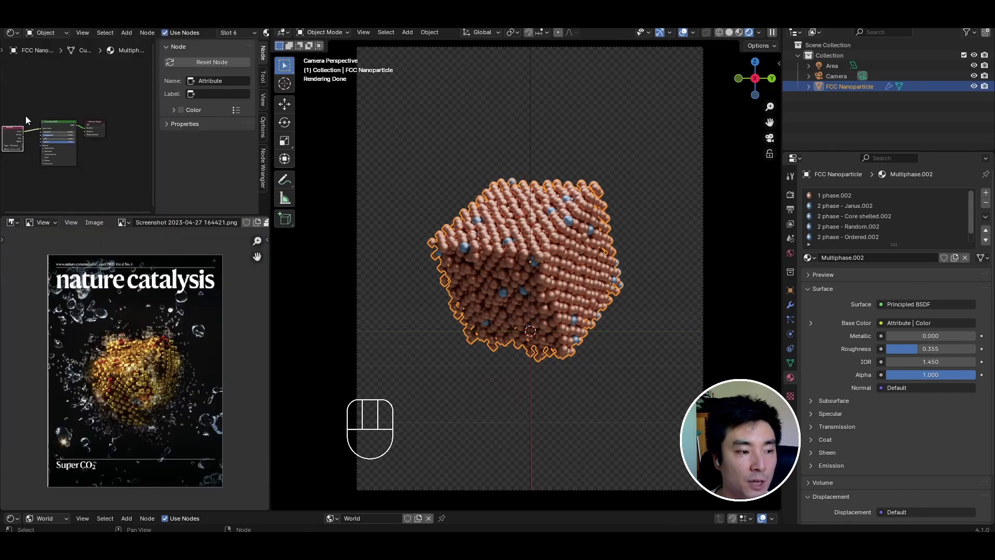
click(270, 36)
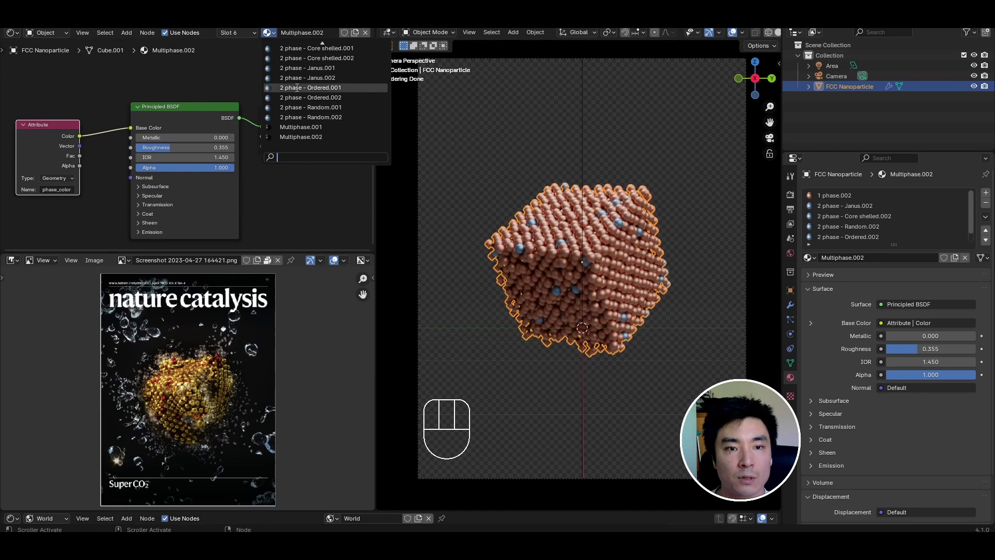
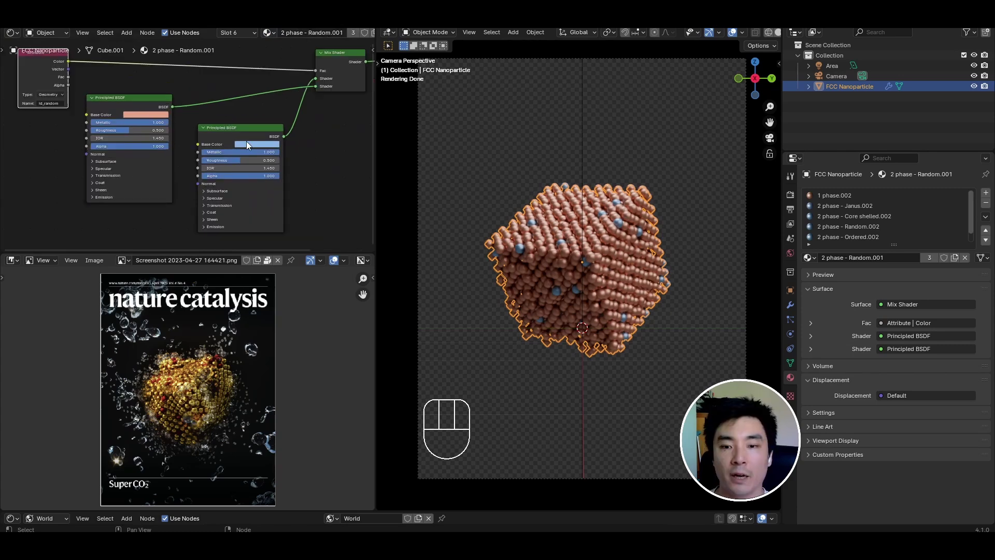
click(146, 107)
middle_click(157, 153)
click(197, 138)
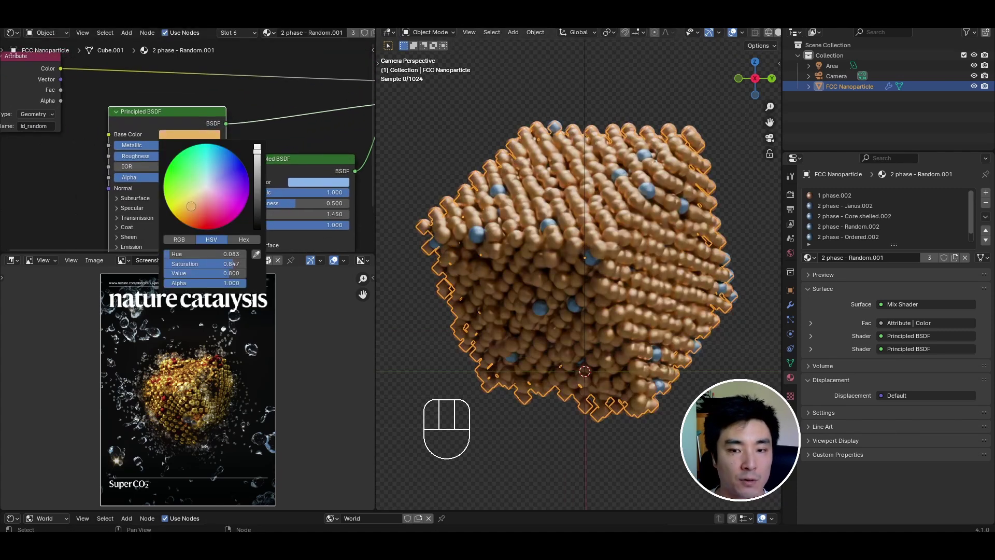
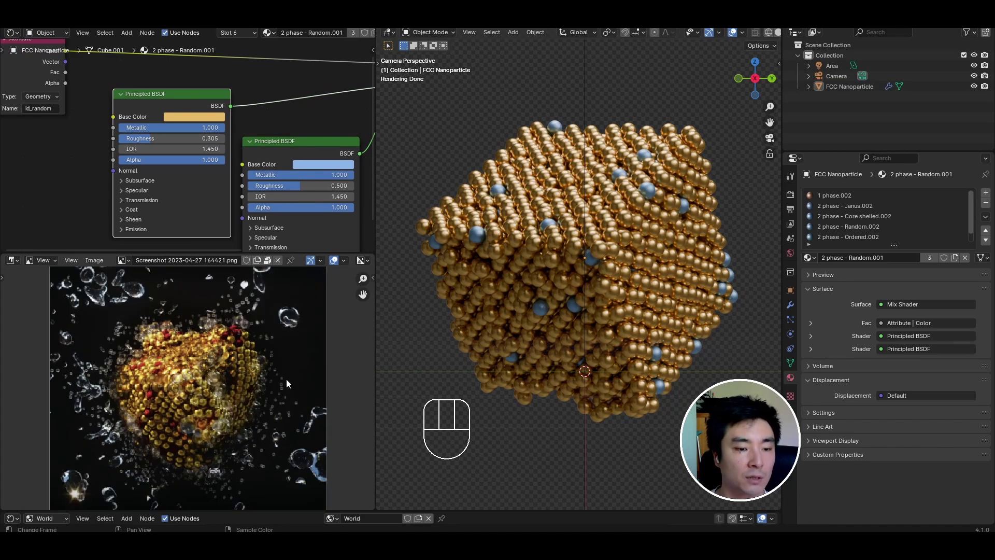
drag(173, 142, 316, 196)
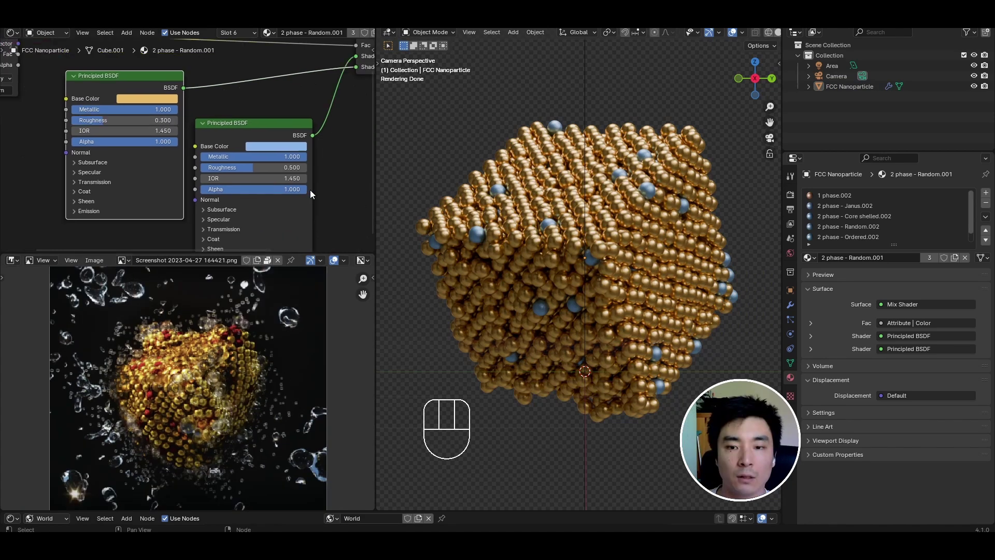
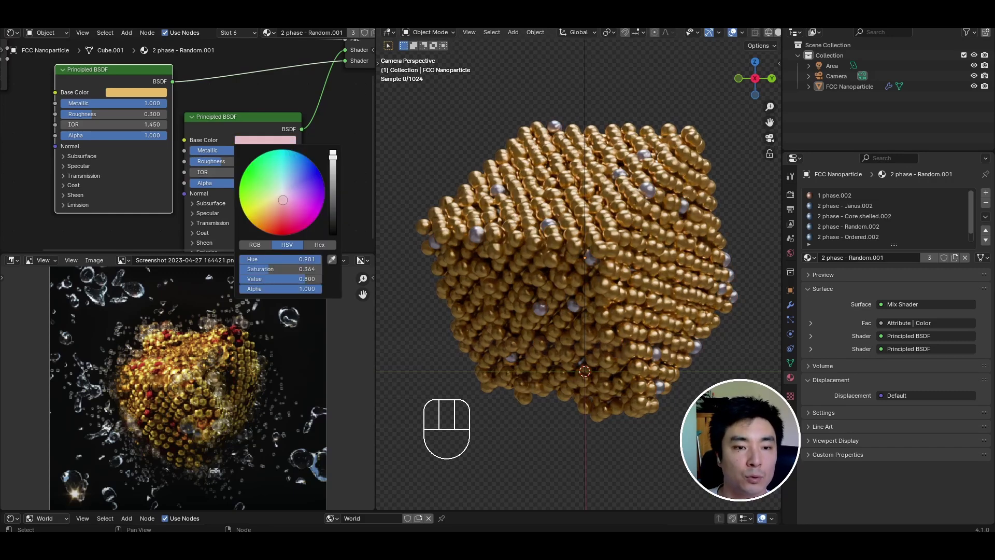
drag(107, 118, 226, 149)
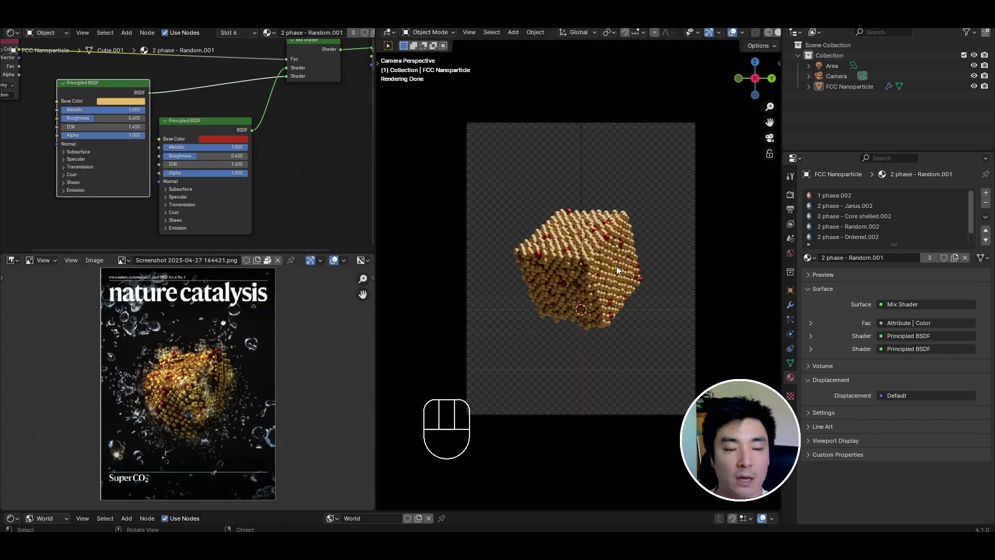
Step: Add a Metaball Ball and move it up beside the nanoparticle
middle_click(588, 203)
middle_click(592, 226)
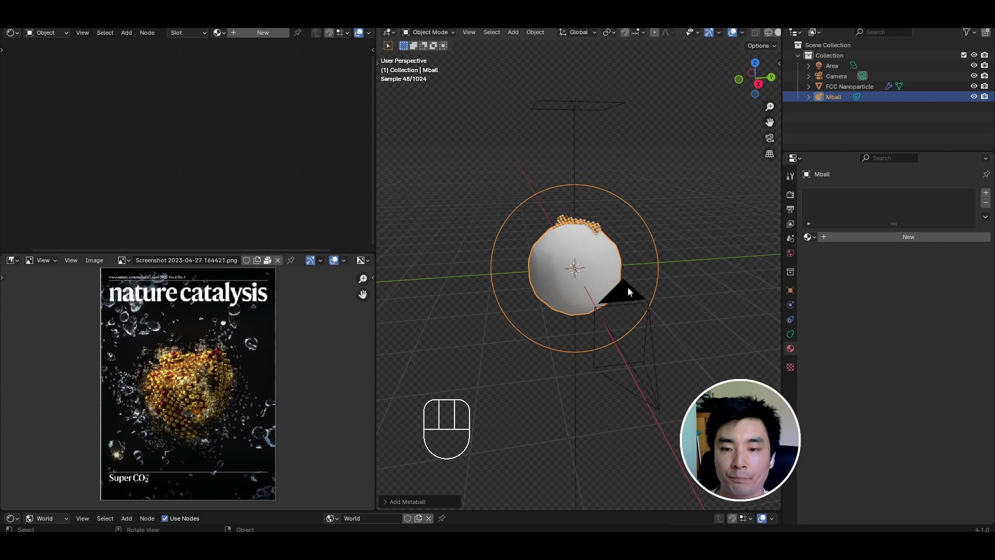
key(s)
key(g)
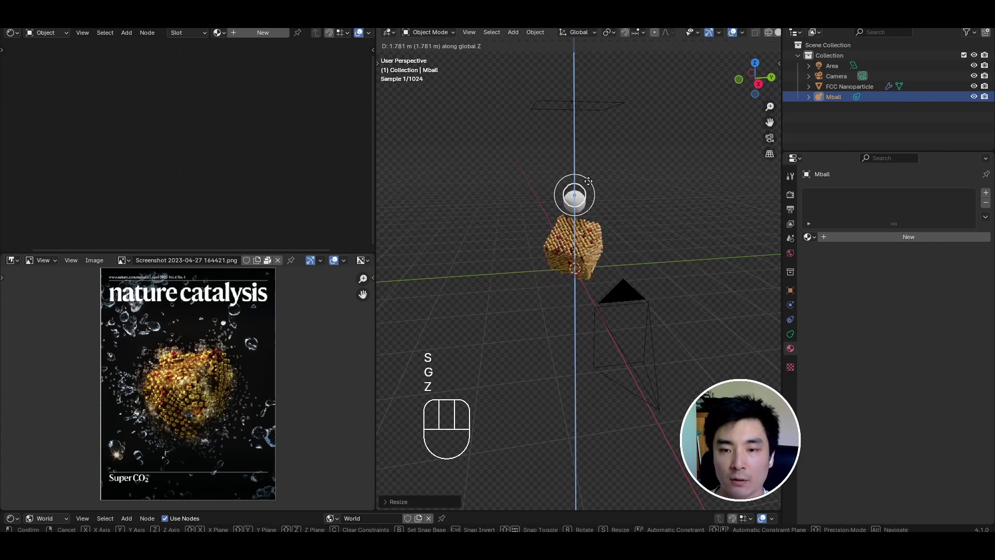
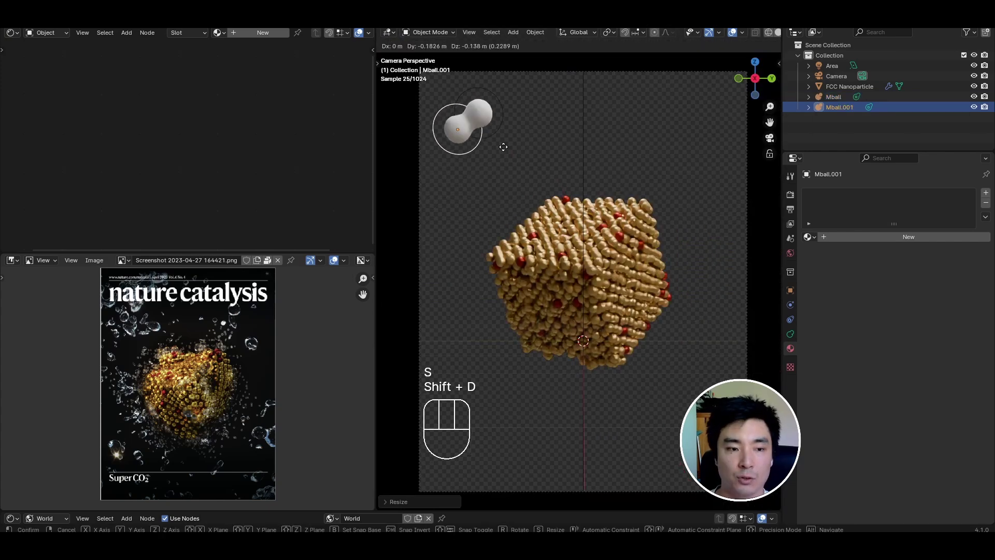
Step: Duplicate and scale the metaball into a cluster of varied blobs around the cube
key(shift+d)
click(536, 160)
key(shift+d)
click(489, 166)
key(s)
key(shift+d)
click(500, 112)
key(s)
click(529, 117)
key(shift+d)
key(s)
click(492, 145)
key(shift+d)
key(shift+d)
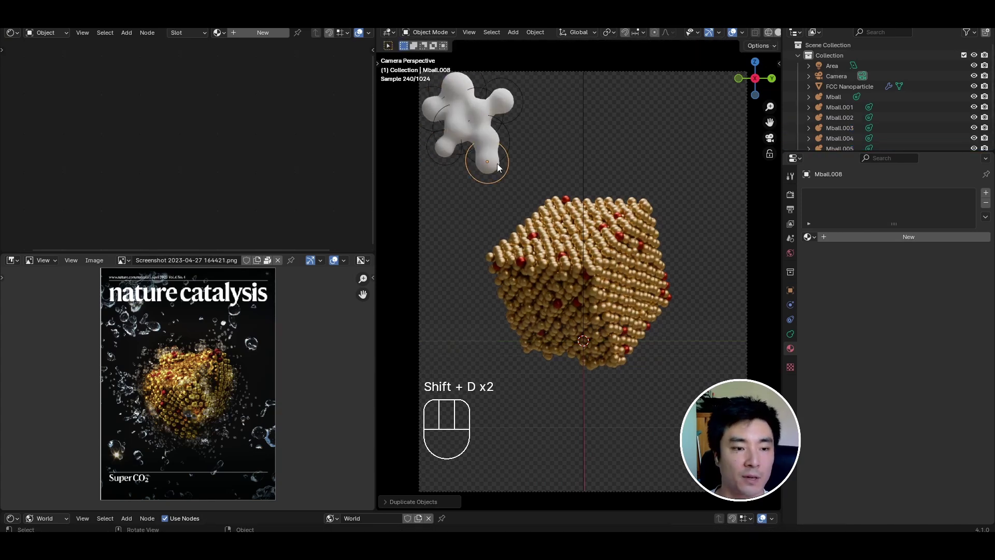
Step: Scatter further smaller droplet copies below and around the cluster
key(shift+d)
key(shift+d)
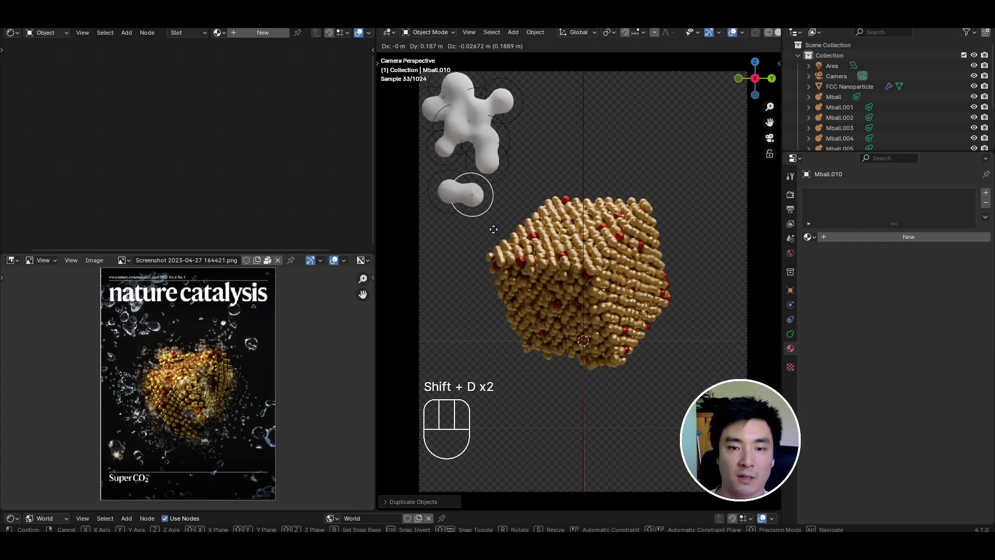
key(shift+d)
key(s)
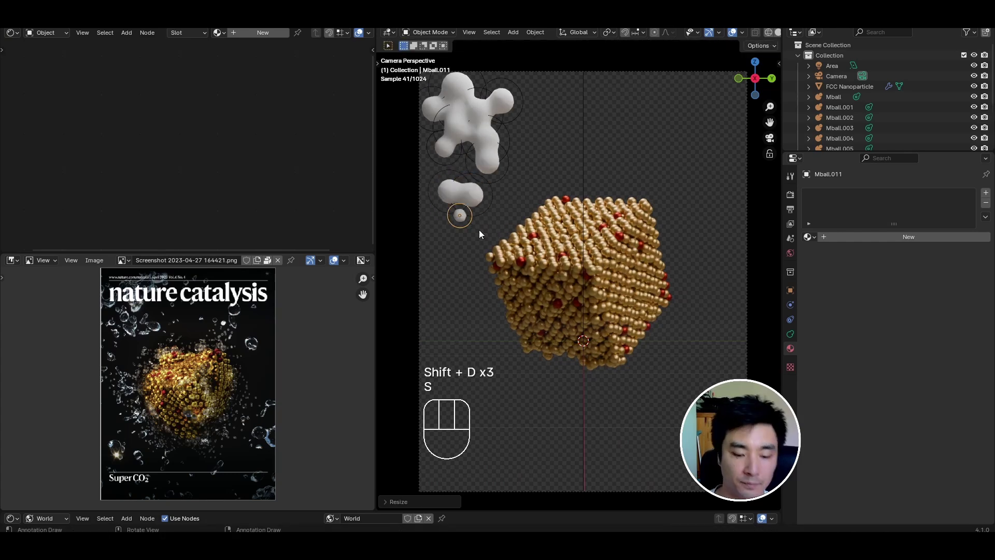
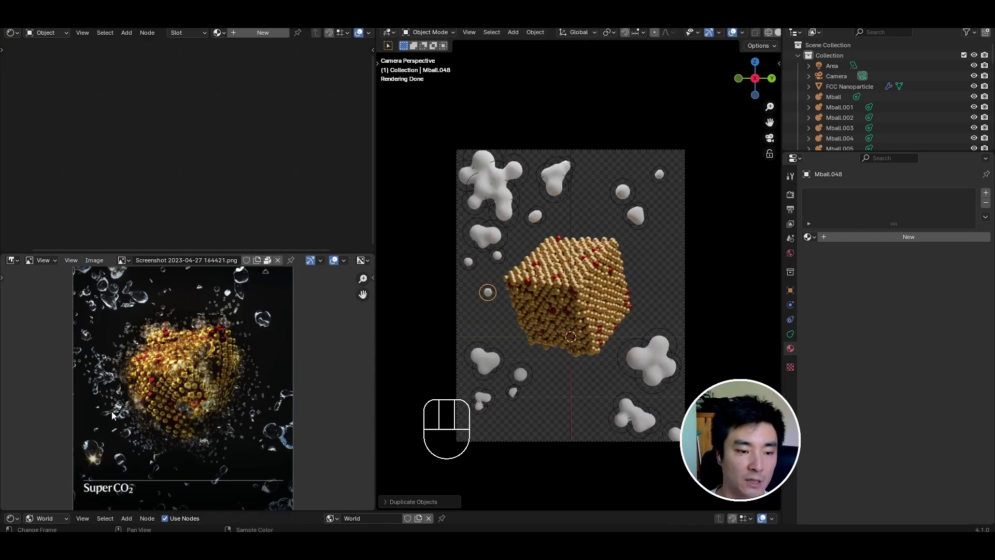
middle_click(522, 304)
key(shift+d)
key(s)
key(shift+d)
key(shift+d)
Step: Place the last droplet copies, then move all metaballs into a new 'Primary droplets' collection and collapse it
key(shift+d)
key(shift+d)
key(shift+d)
key(s)
key(shift+d)
key(shift+d)
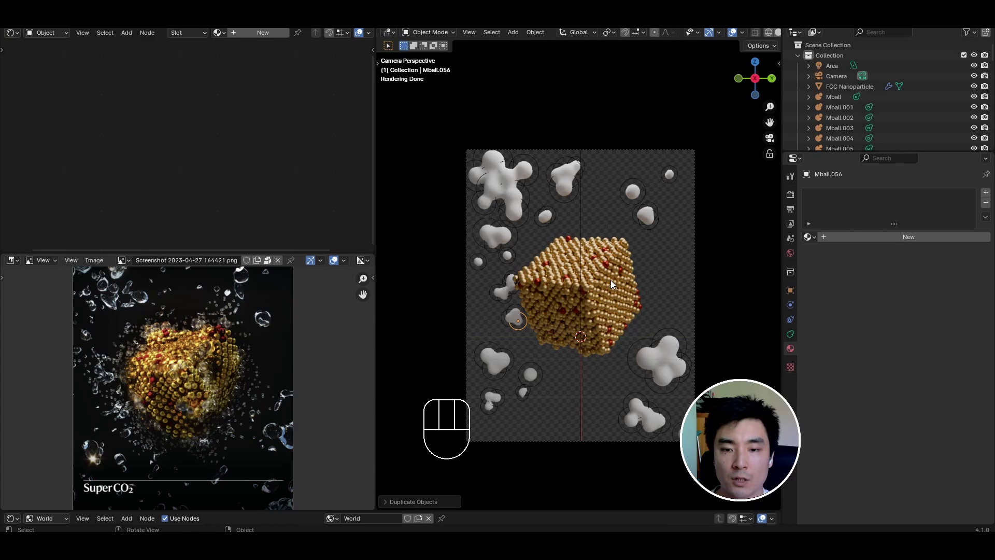
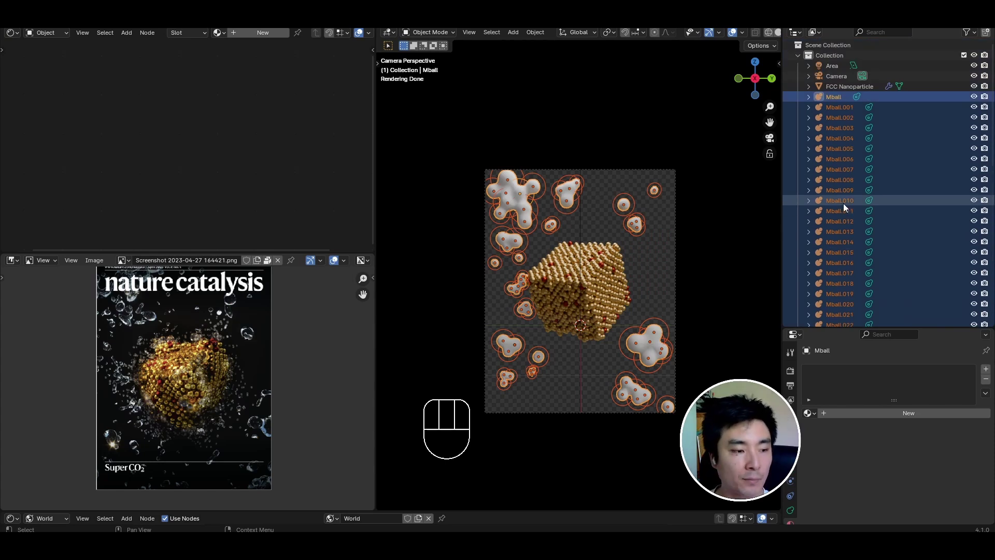
key(m)
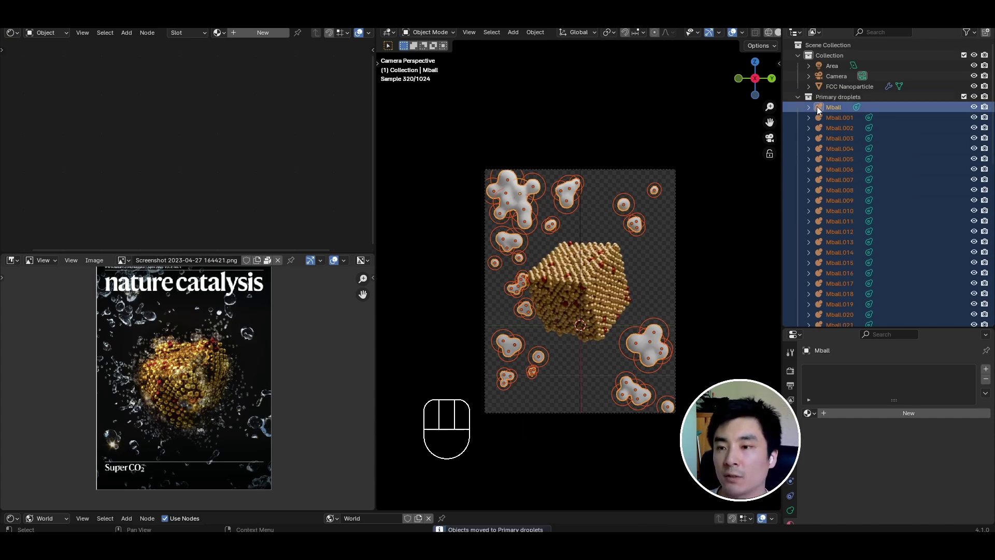
click(801, 100)
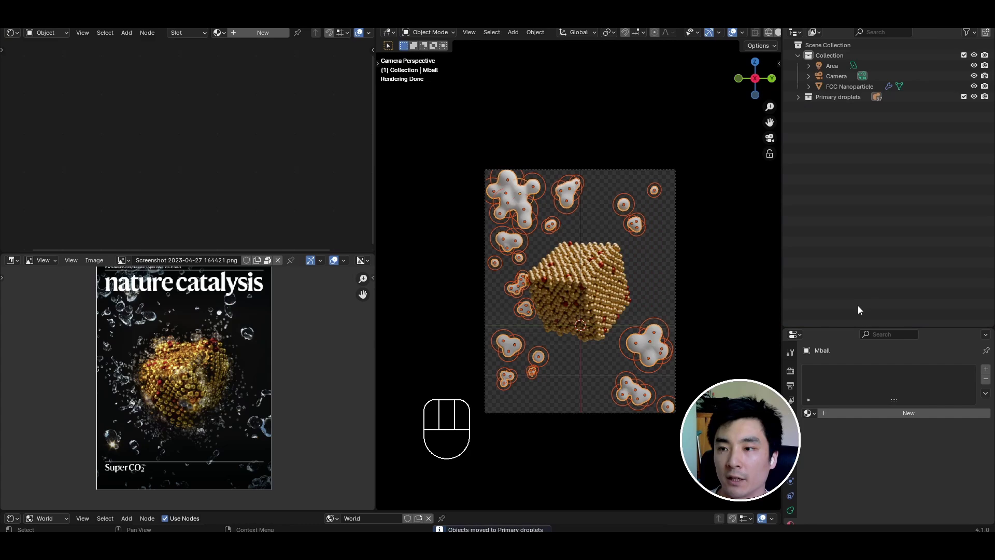
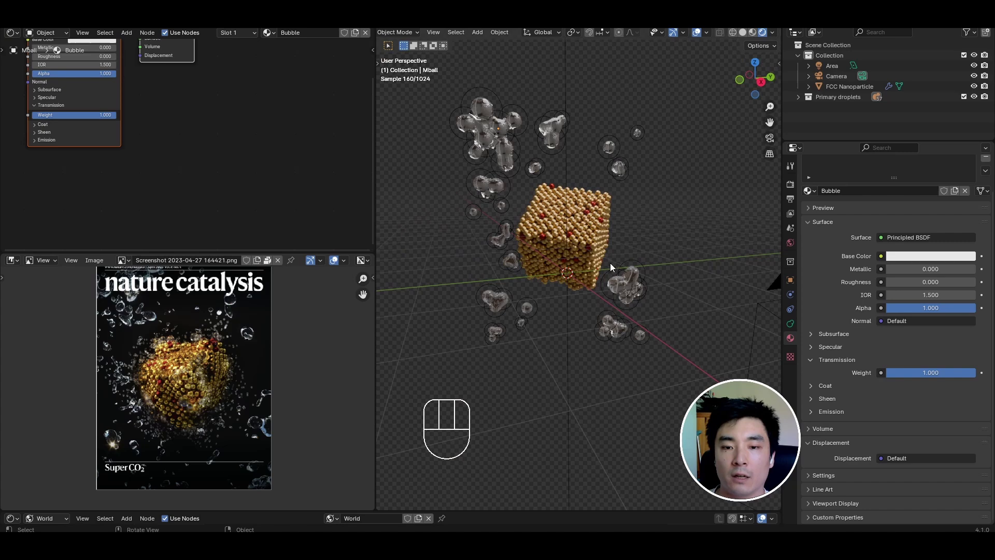
Step: Orbit the view to inspect the clear glass Bubble droplets around the gold cube
middle_click(617, 280)
drag(627, 282, 598, 281)
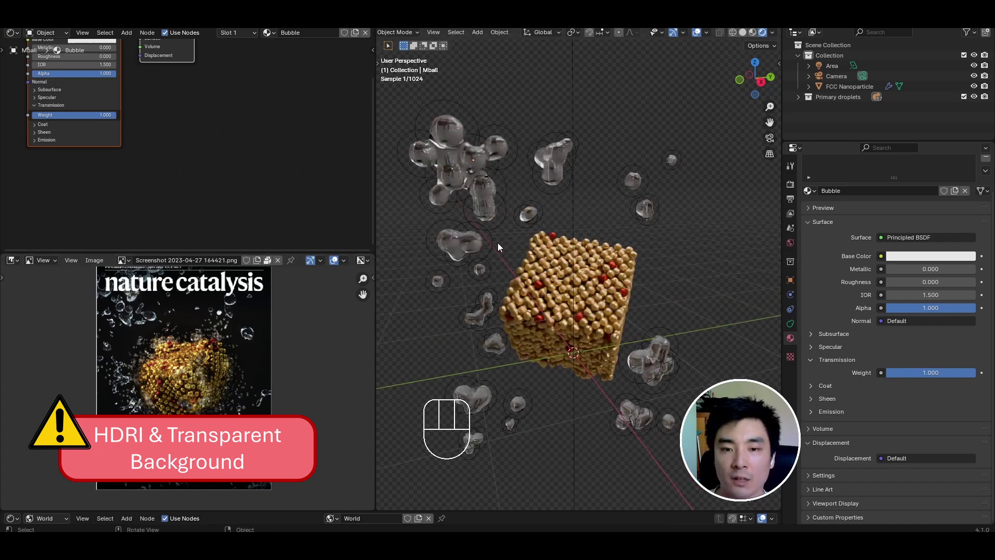
Step: Remove the Environment Texture from World Properties and switch the viewport to Solid shading
middle_click(484, 214)
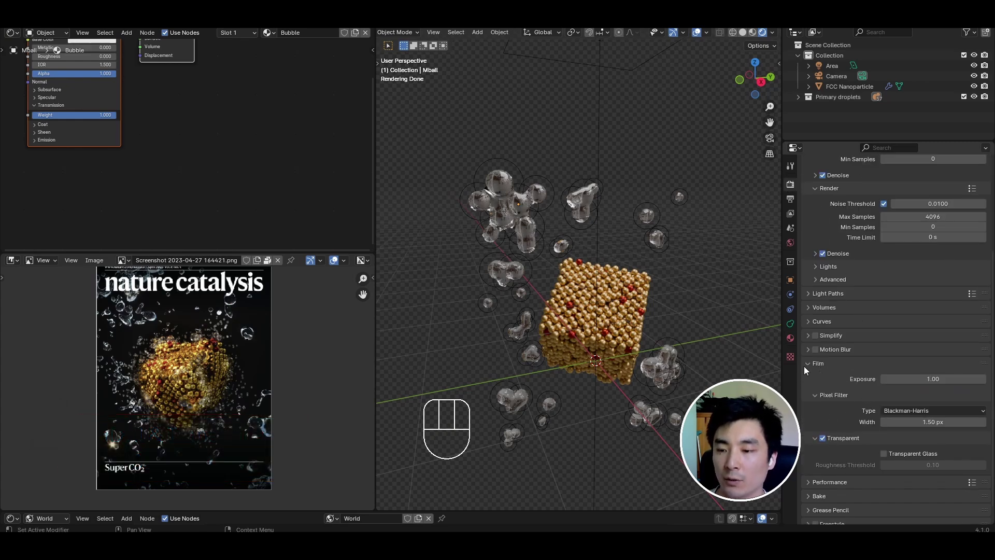
click(792, 246)
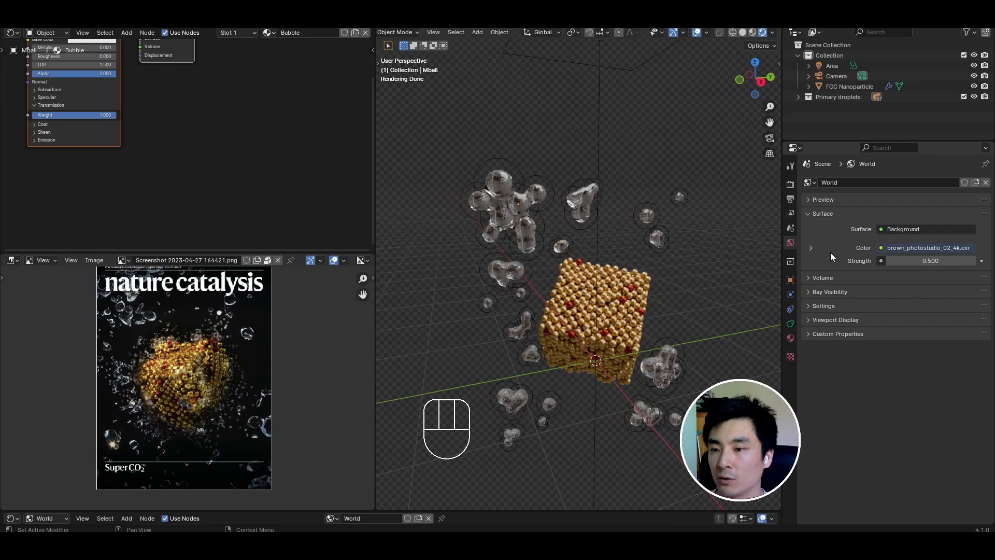
drag(900, 230, 941, 269)
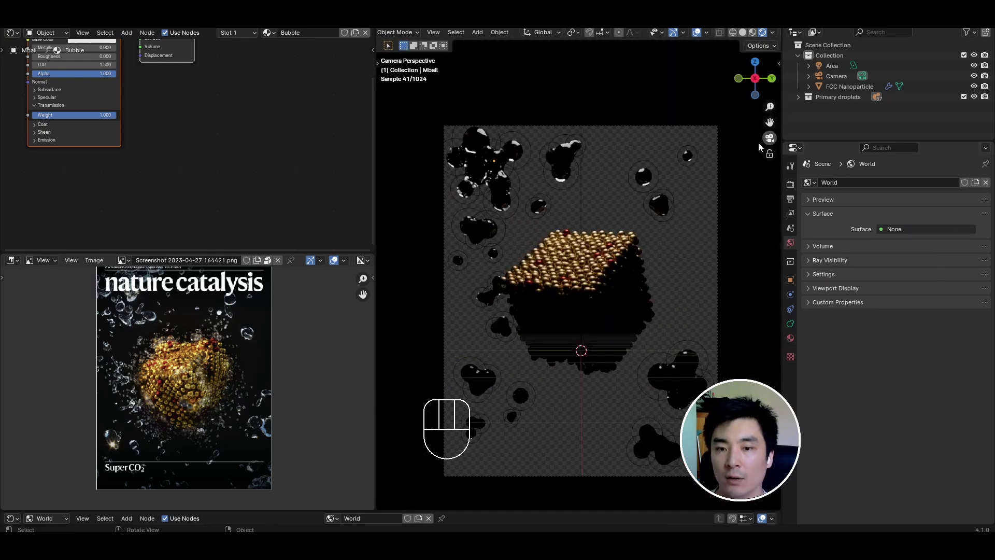
middle_click(596, 213)
middle_click(579, 154)
click(583, 126)
Step: Orbit and zoom the viewport to frame the gold nanoparticle's centre
key(s)
key(g)
key(z)
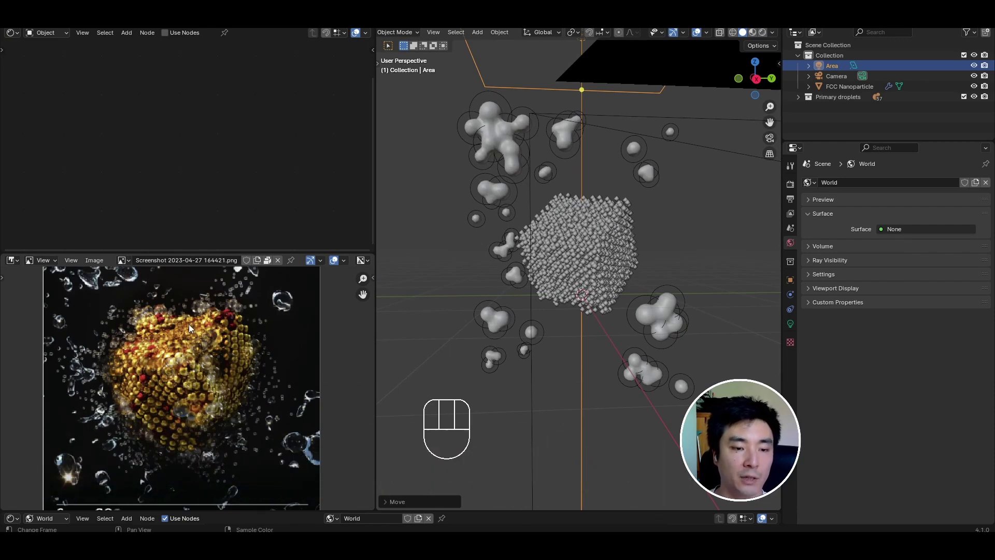
middle_click(567, 230)
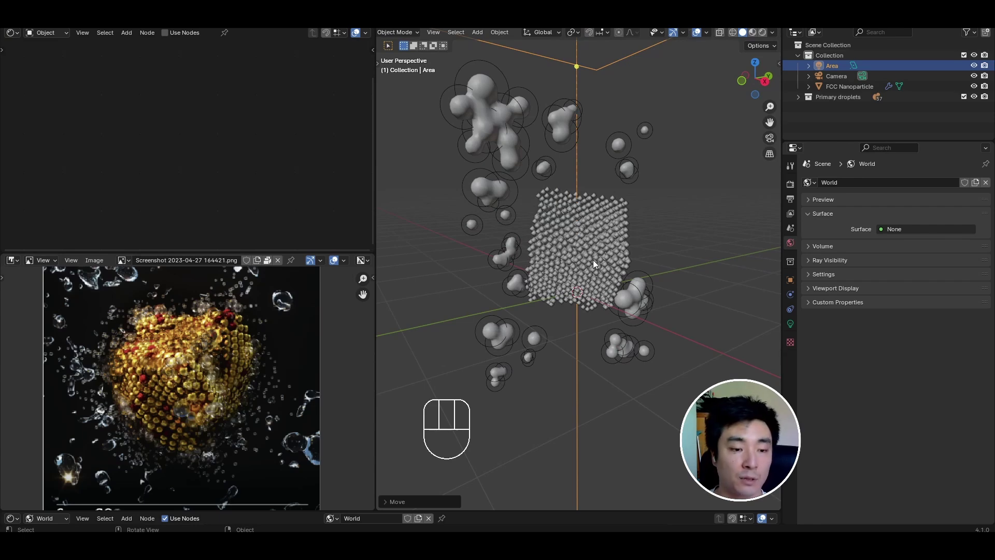
middle_click(547, 224)
middle_click(585, 240)
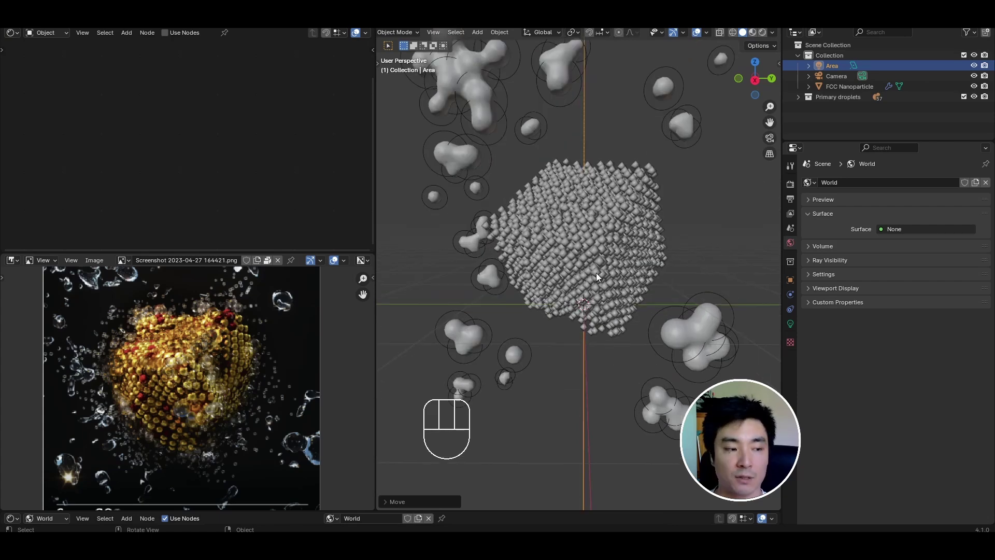
drag(606, 270, 634, 272)
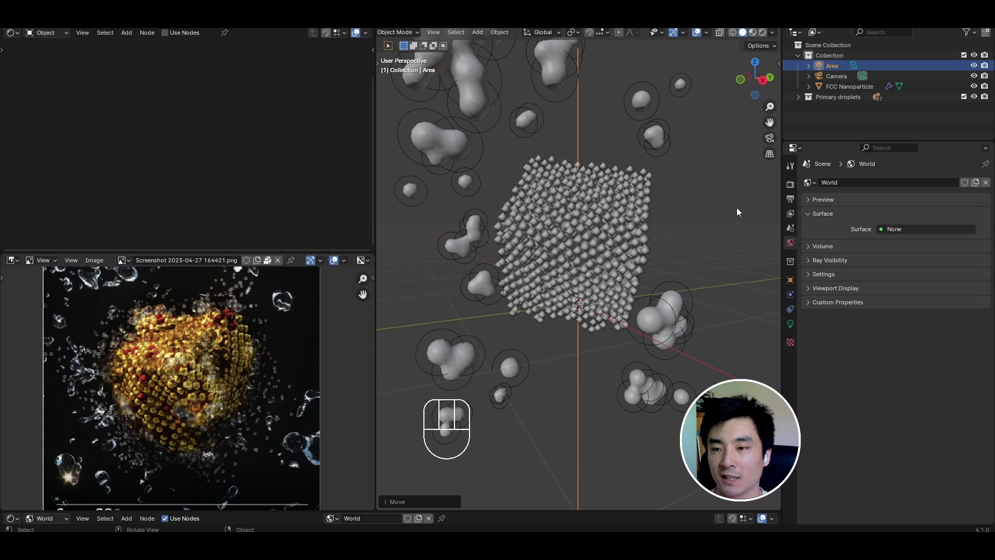
middle_click(587, 255)
Step: Add a UV sphere inside the particle, shrink it to about 0.61 and name it 'Bubble distributor'
key(shift+a)
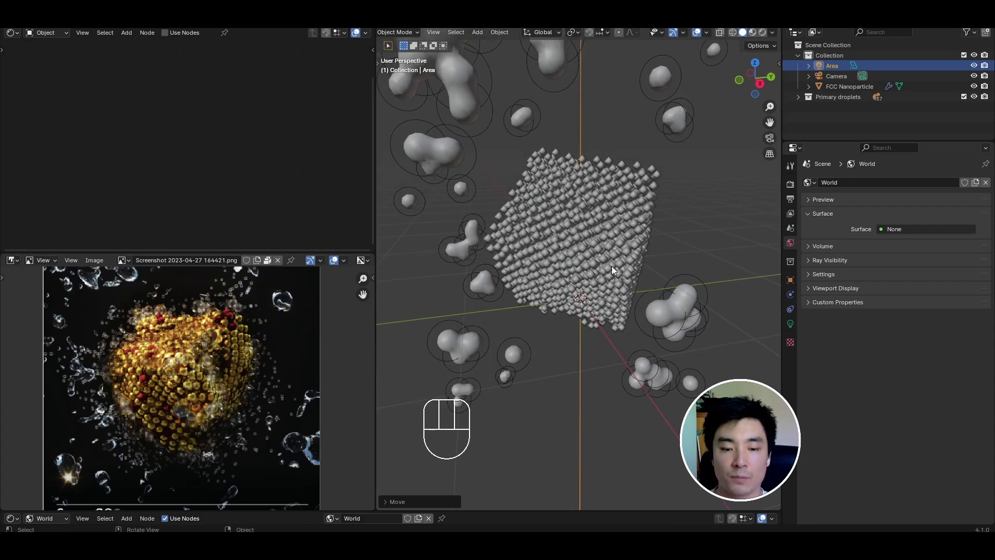
key(shift+a)
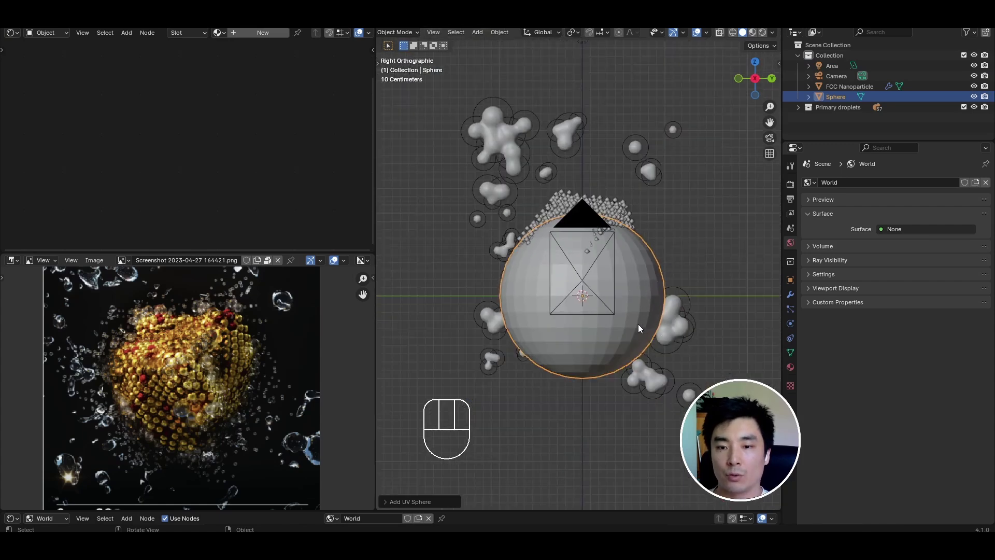
key(g)
key(z)
key(s)
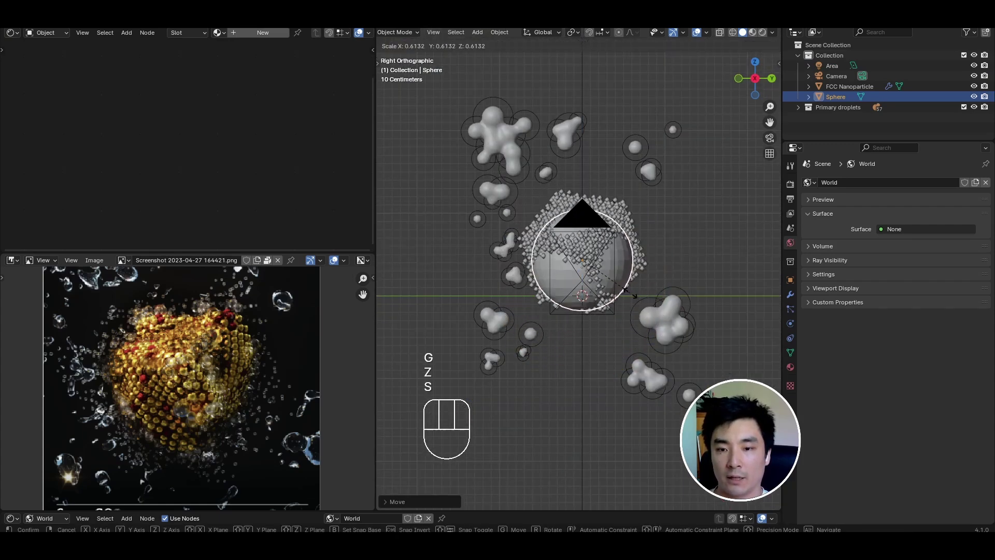
drag(654, 271, 610, 290)
middle_click(610, 258)
drag(844, 111, 885, 124)
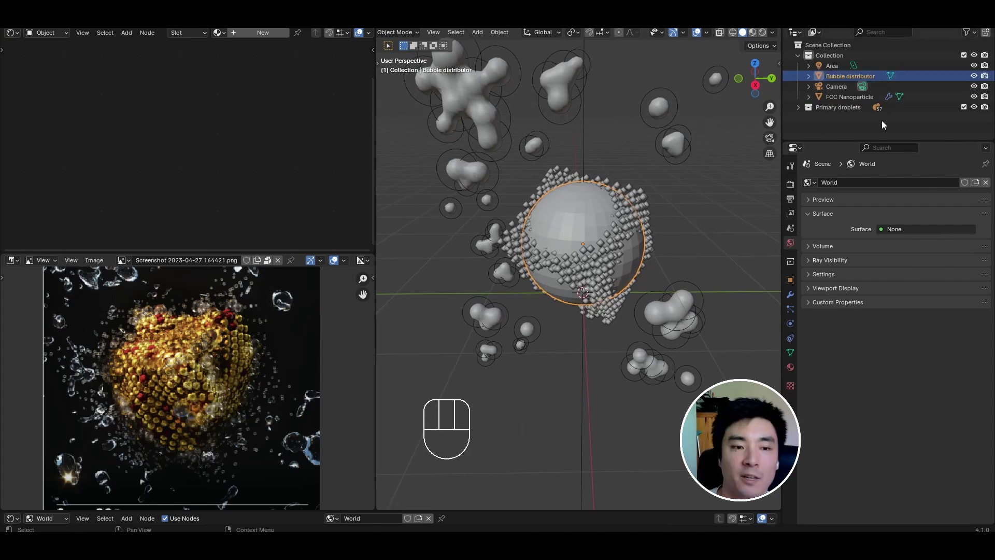
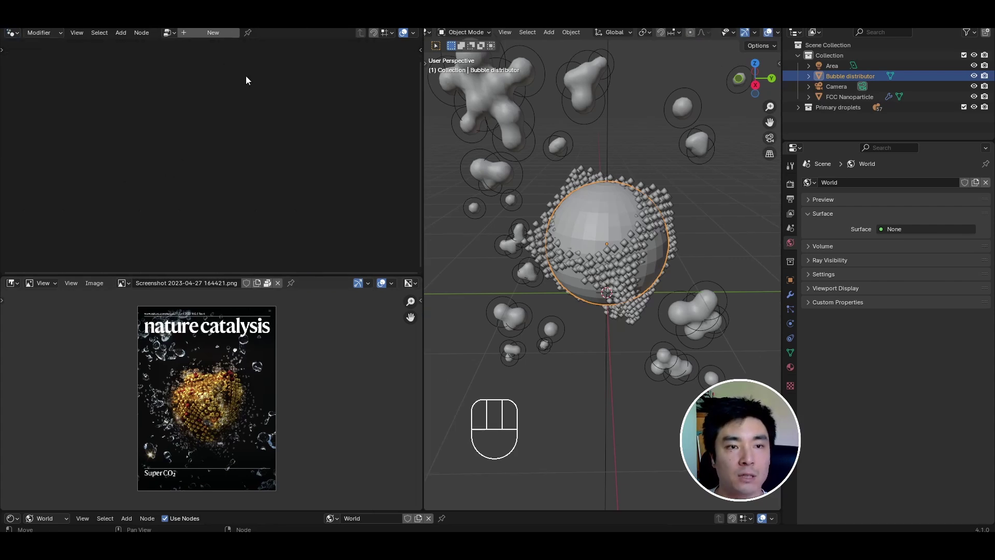
Step: Create a geometry node tree scattering 0.1 m UV spheres over the distributor via Poisson disk, min distance 0.1 m
drag(200, 35, 151, 141)
middle_click(151, 141)
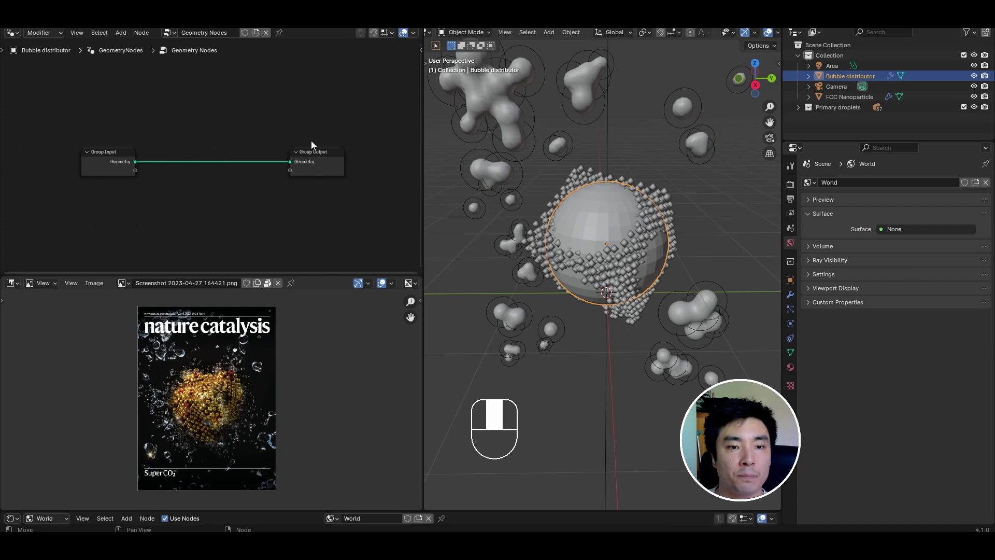
click(309, 266)
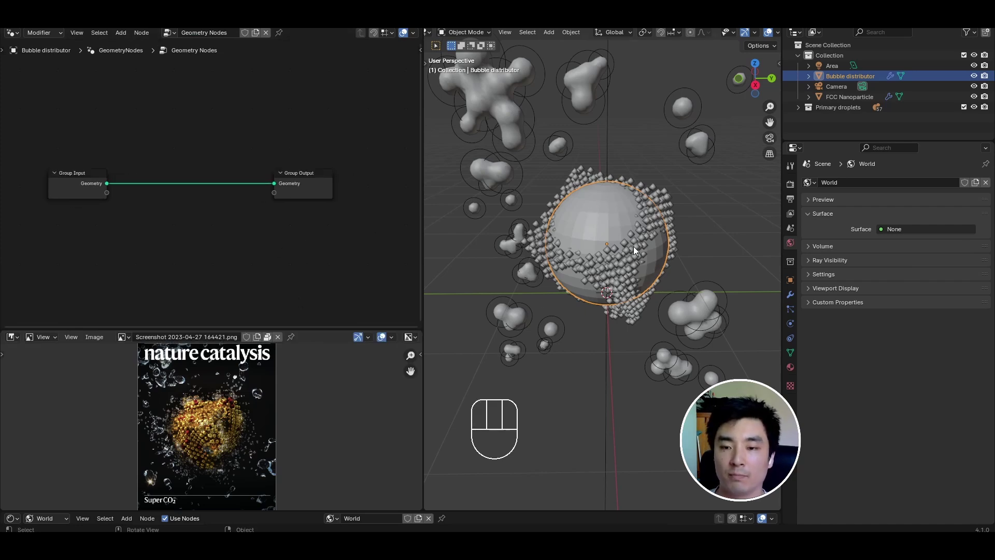
key(shift+a)
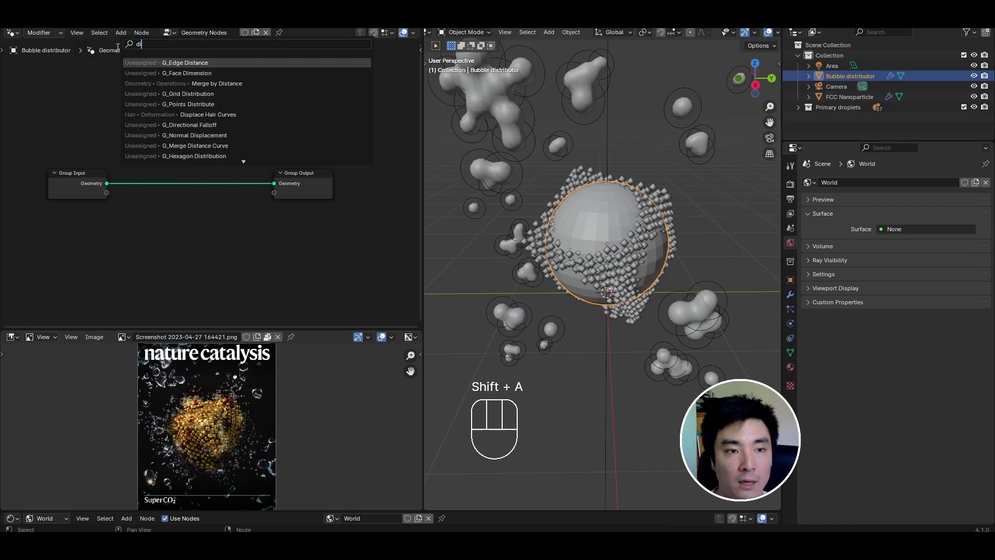
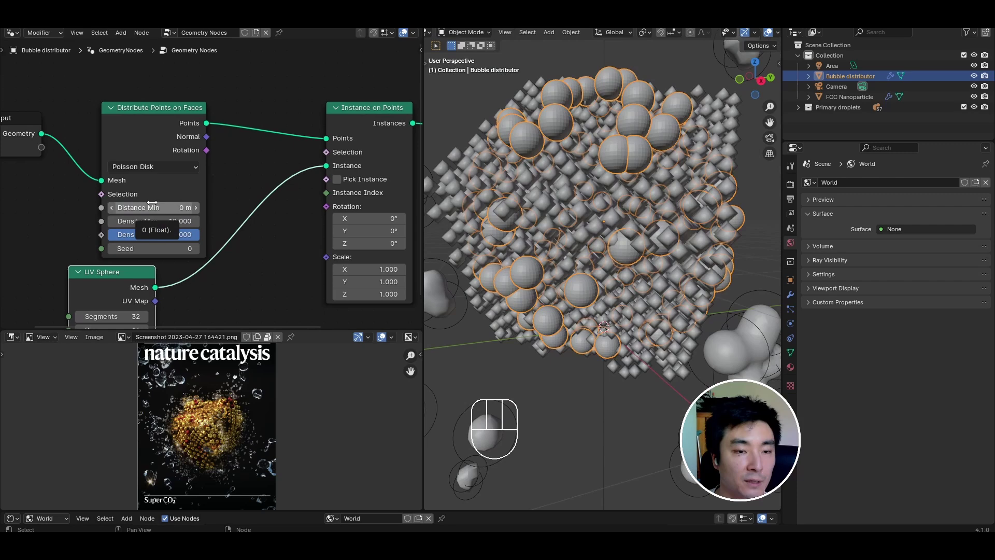
middle_click(636, 175)
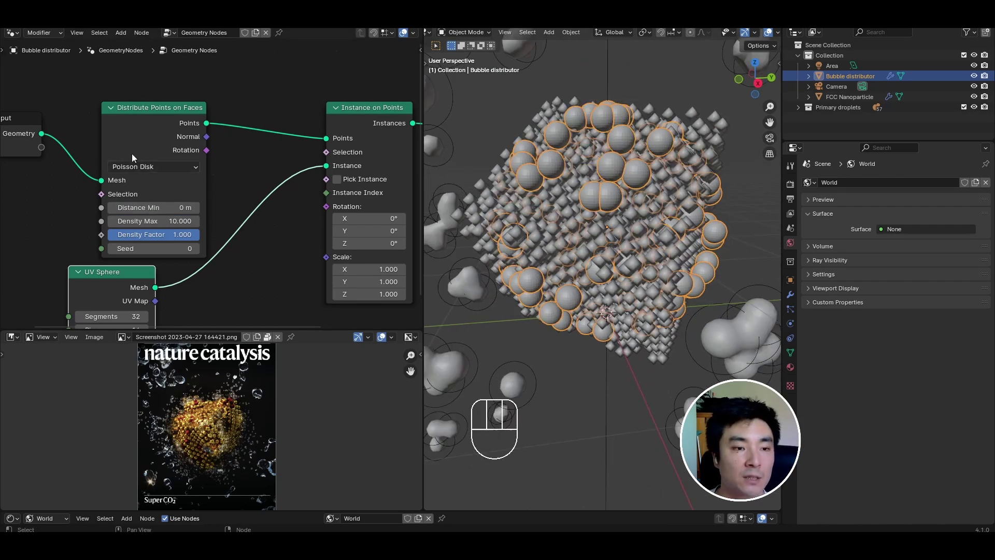
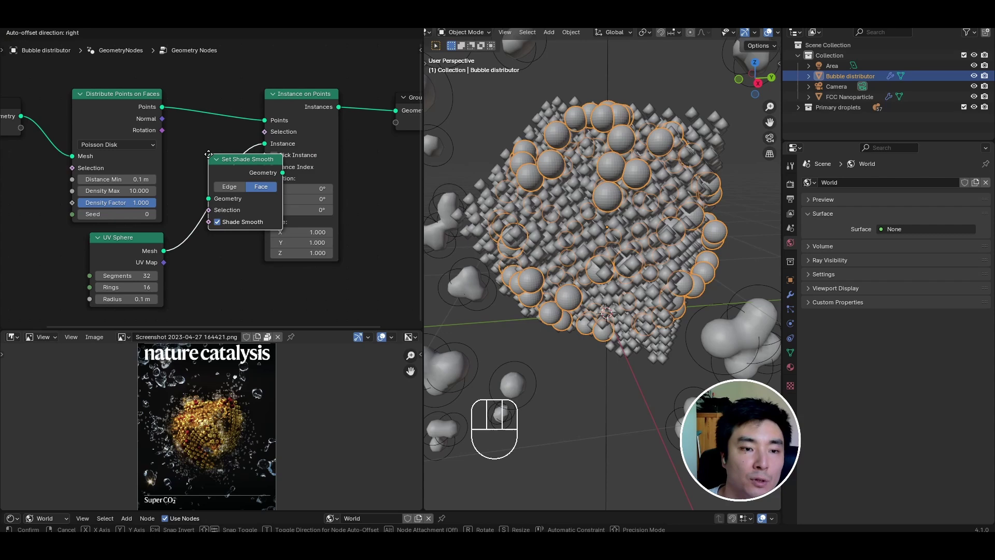
Step: Insert Set Shade Smooth and Set Material (Bubble) after the UV Sphere and preview in Rendered shading
click(239, 194)
key(shift+a)
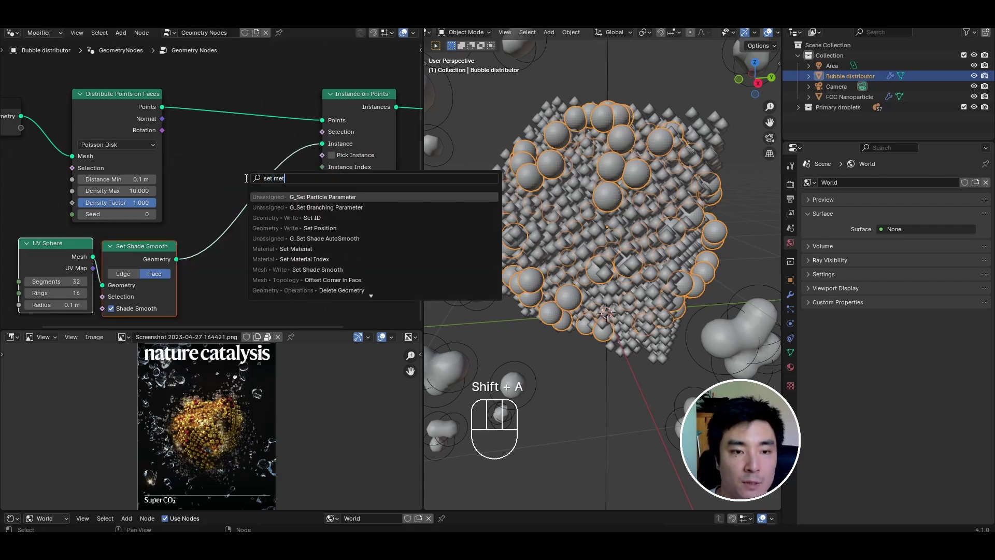
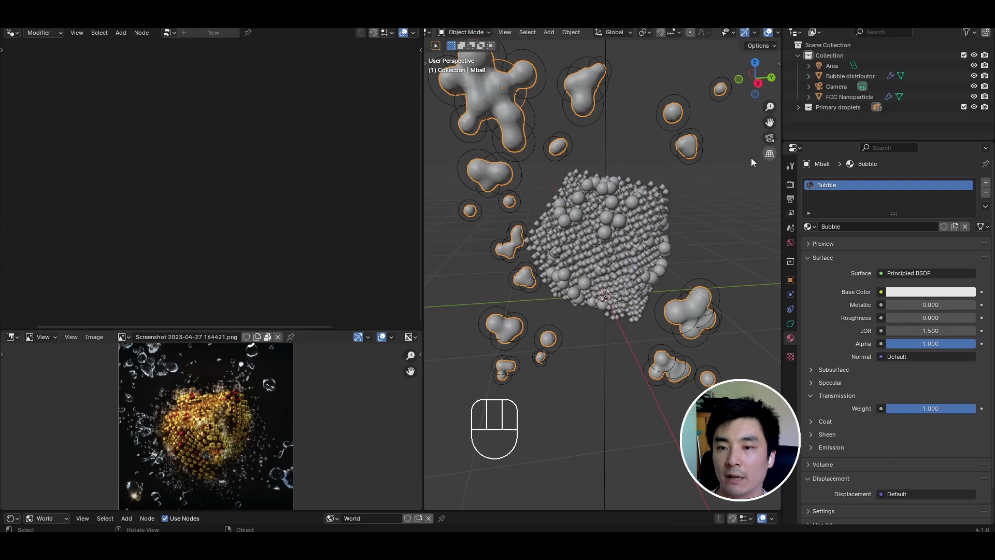
click(613, 226)
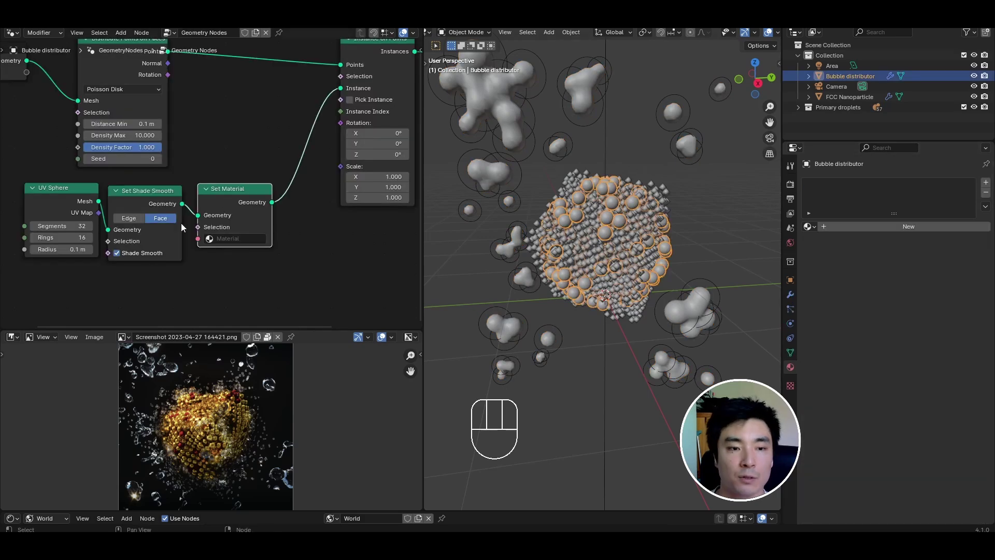
drag(231, 239, 703, 166)
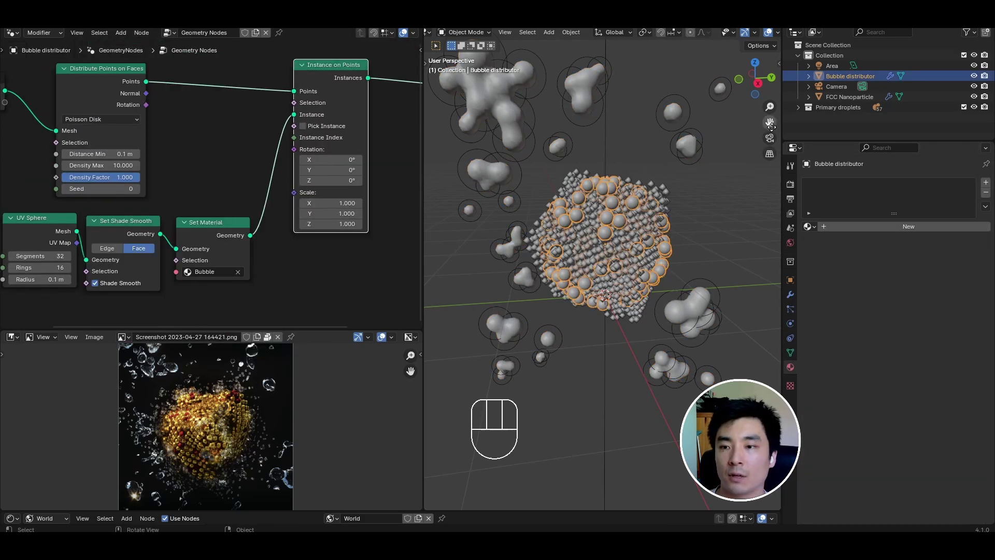
click(773, 142)
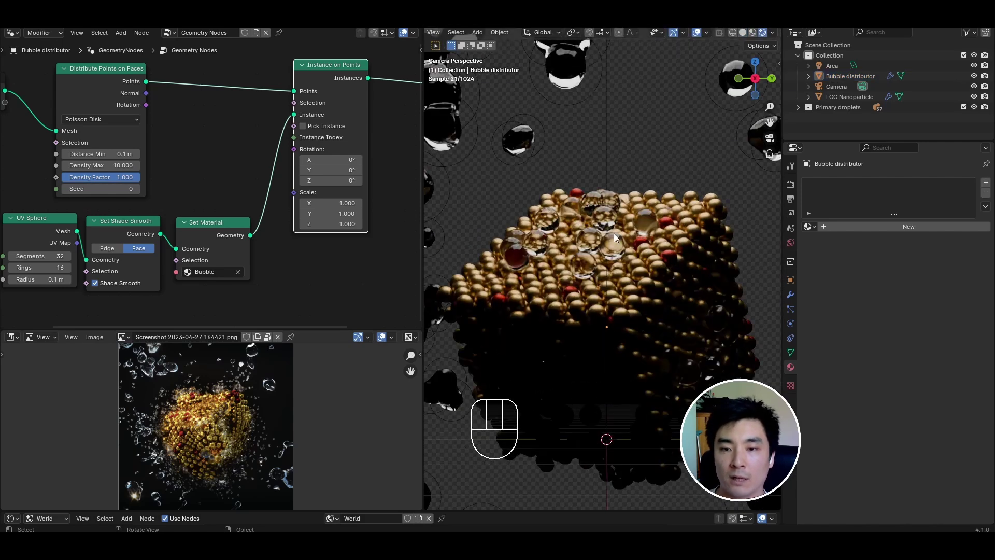
click(584, 251)
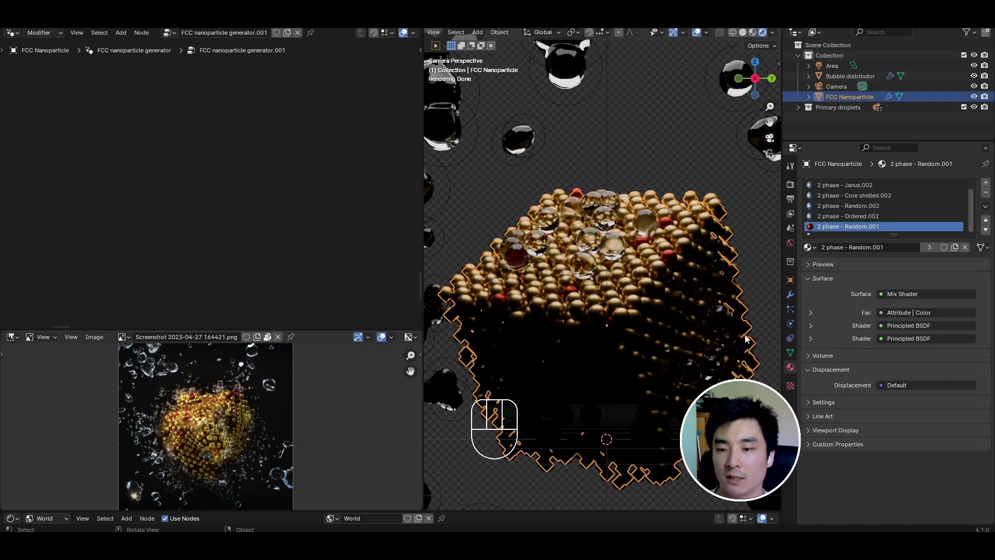
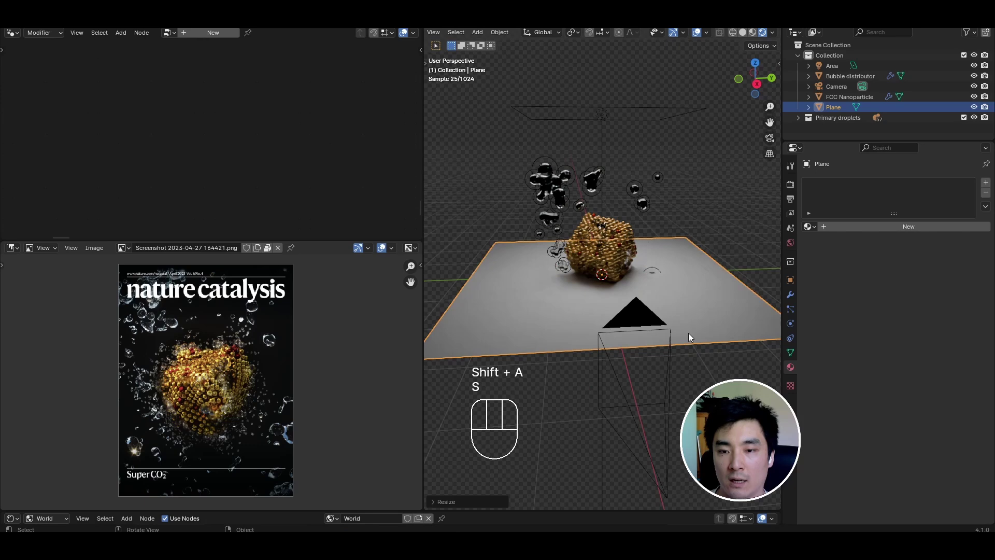
Step: Add a large plane beneath the particle and check it through the camera in Rendered mode
key(g)
key(z)
click(687, 350)
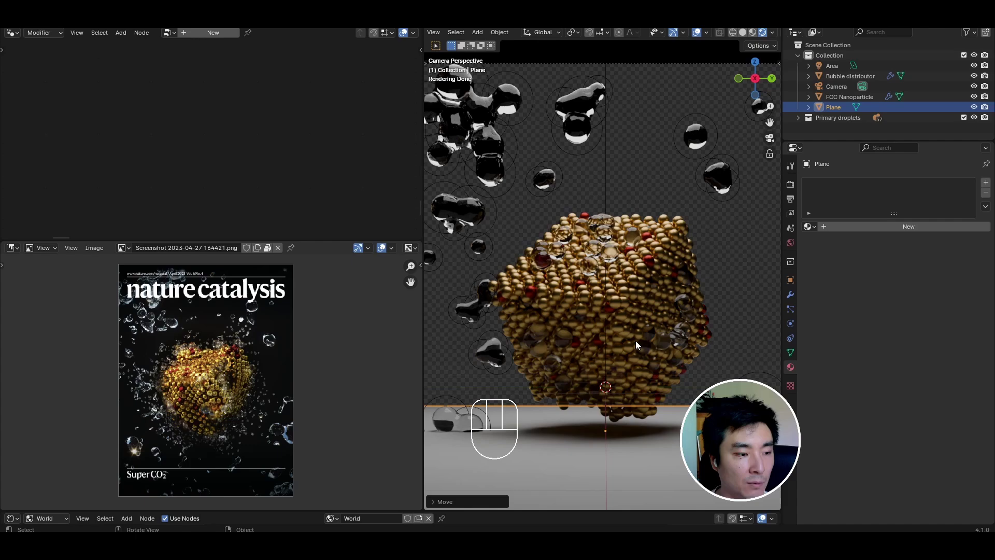
drag(562, 332, 591, 309)
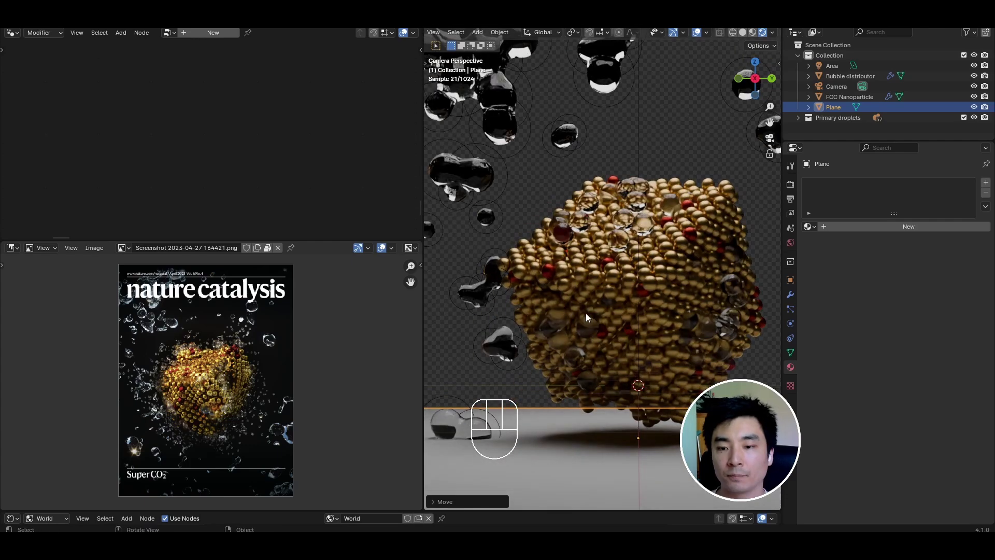
middle_click(584, 263)
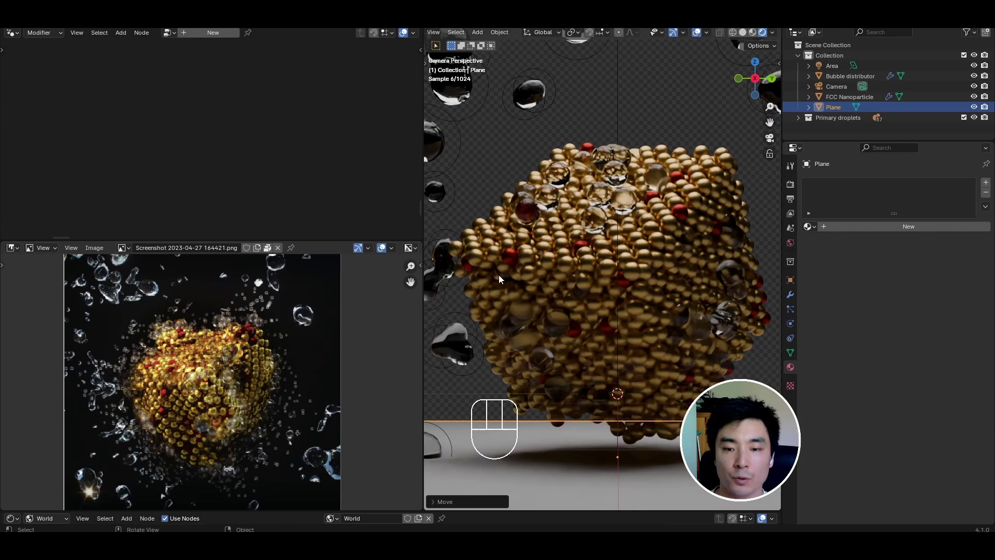
Step: Select Bubble distributor and give it a Bubble 2 material with roughness 0.275 and IOR 1.040
click(604, 230)
middle_click(284, 153)
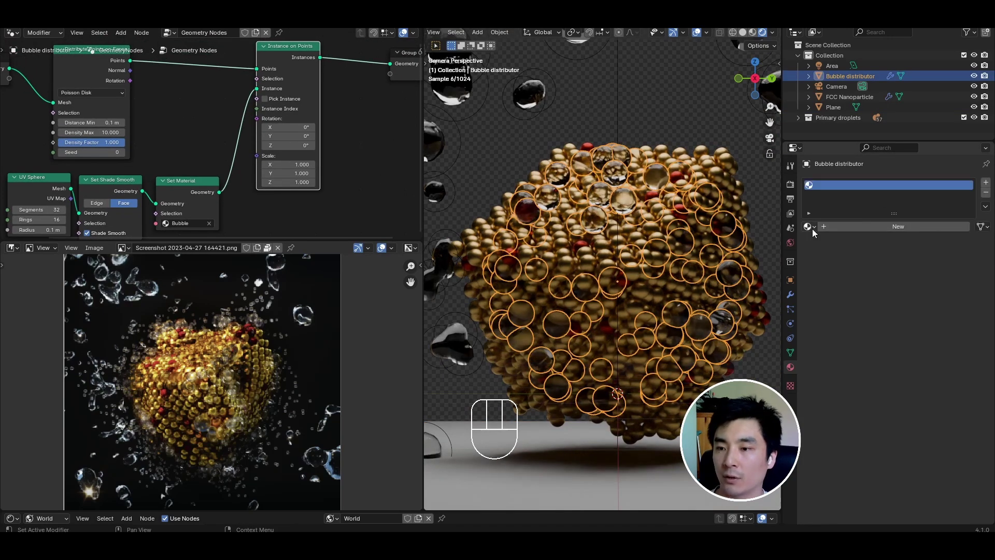
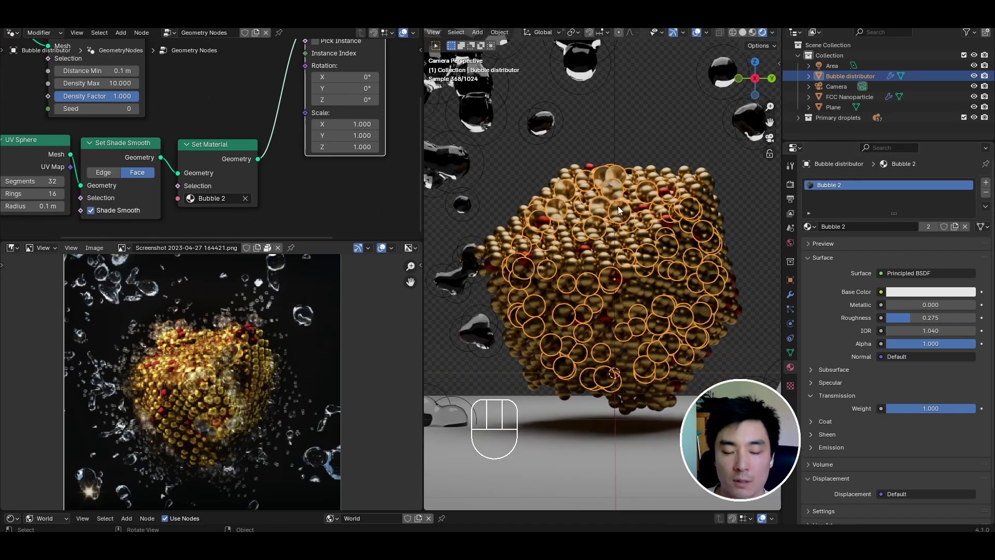
Step: Move the Bubble distributor along its local Z axis and inspect it isolated in local view
key(g)
key(z)
key(z)
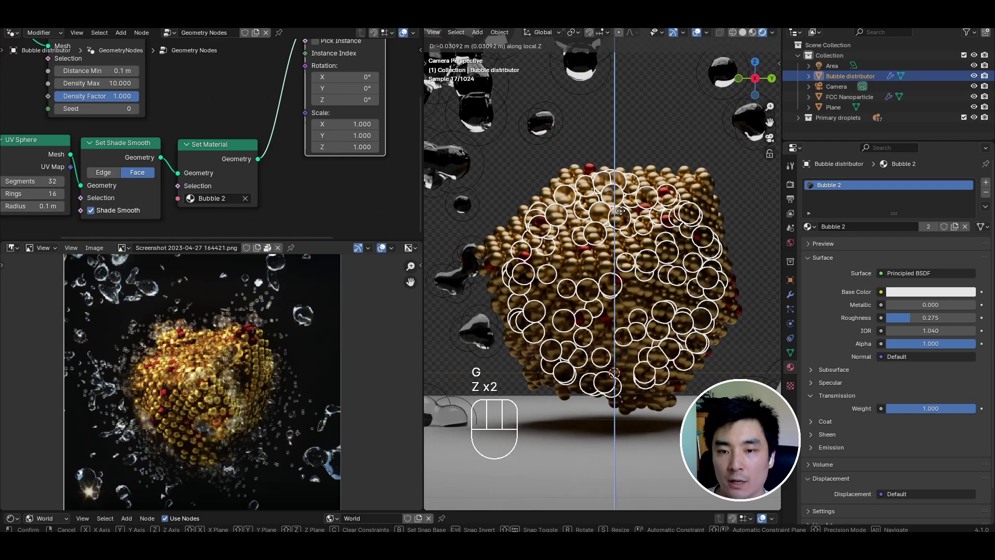
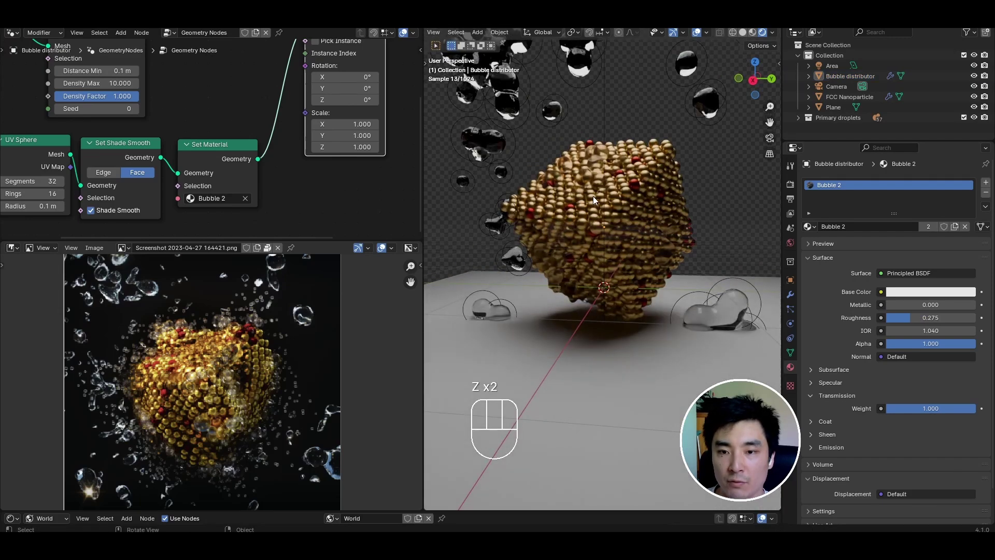
key(g)
drag(602, 189, 651, 179)
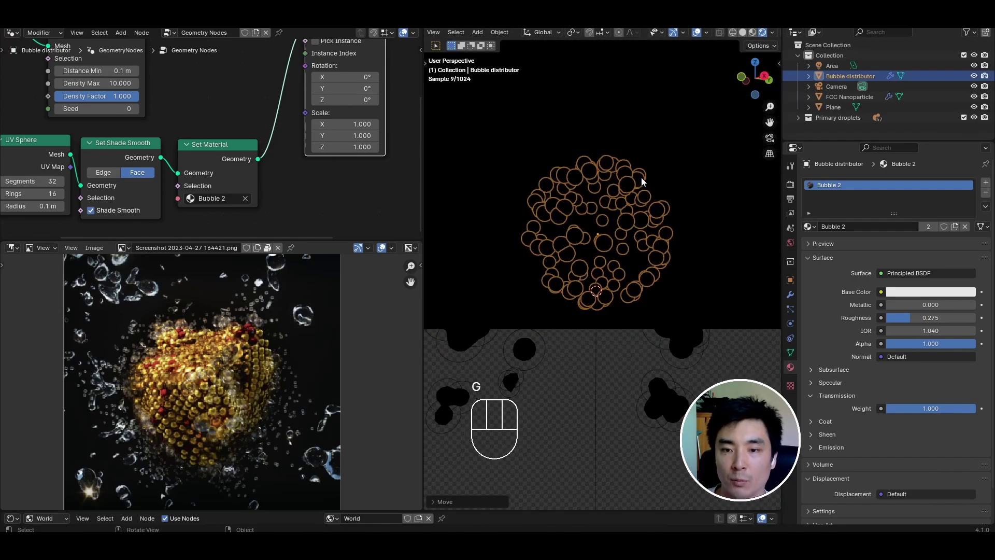
middle_click(634, 193)
key(Tab)
Step: Shift the bubble layer along X onto the particle surface and raise Bubble 2 IOR to 1.100
middle_click(708, 269)
middle_click(646, 251)
middle_click(637, 248)
key(g)
key(x)
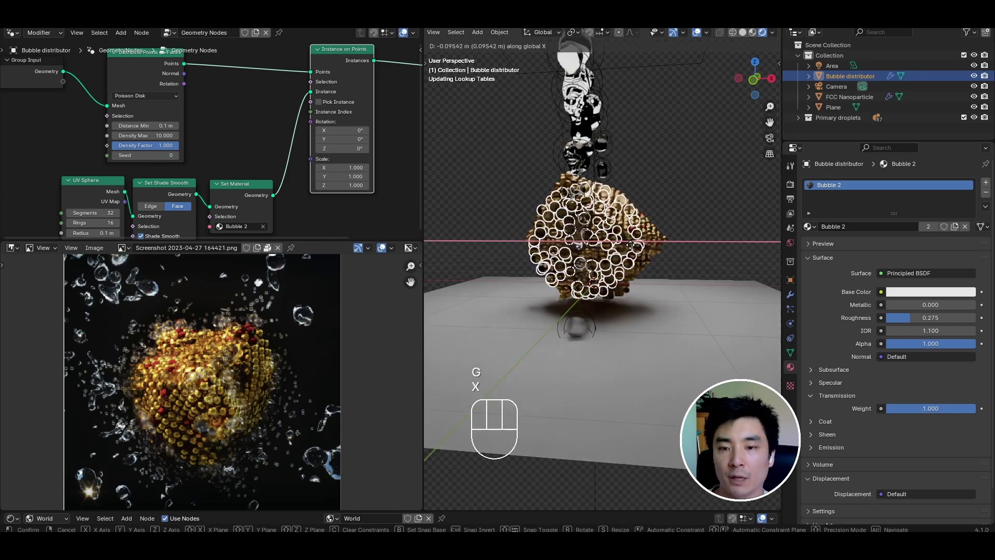
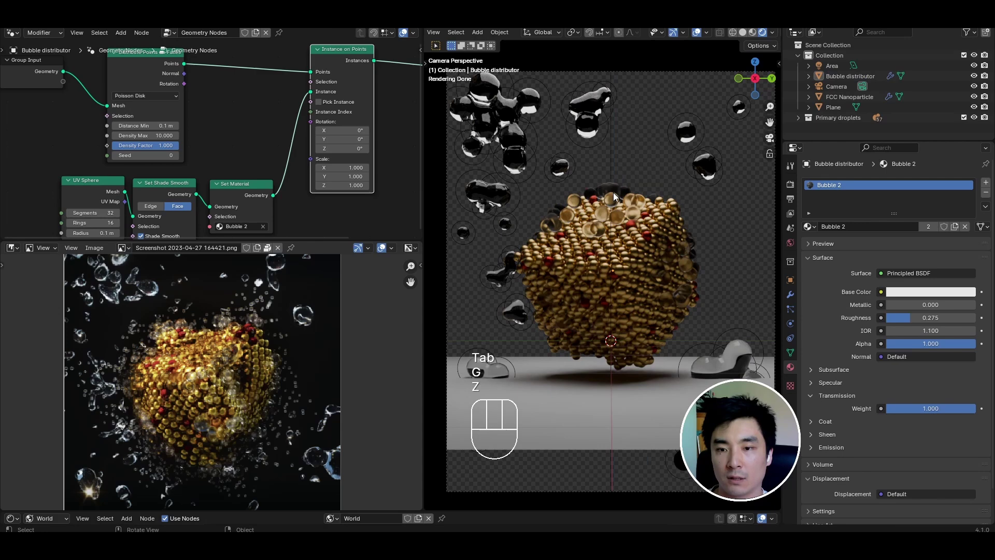
key(g)
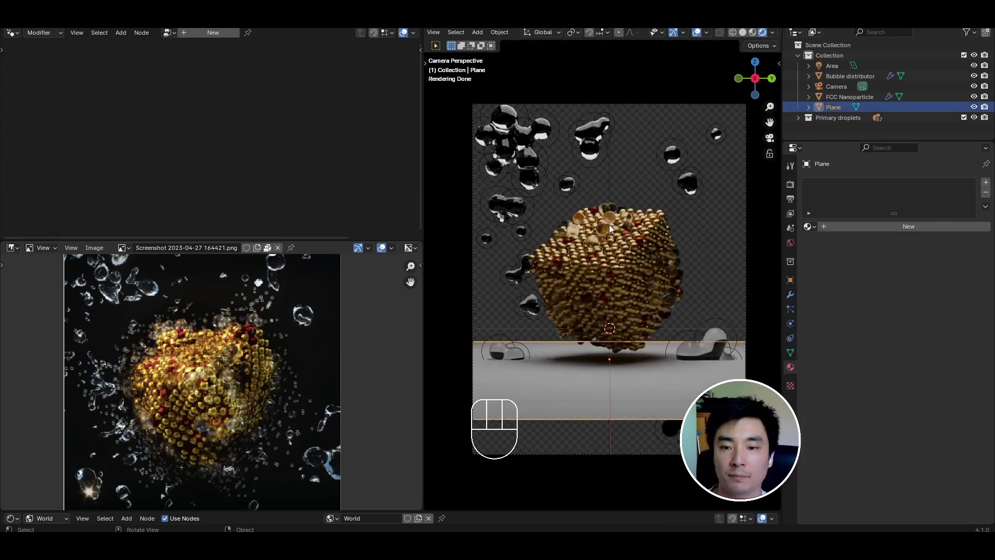
Step: Add a UV sphere scaled to enclose the nanoparticle, enable X-ray and assign a copy of the bubble node group
key(shift+a)
key(s)
key(g)
key(z)
click(654, 253)
drag(533, 296, 534, 300)
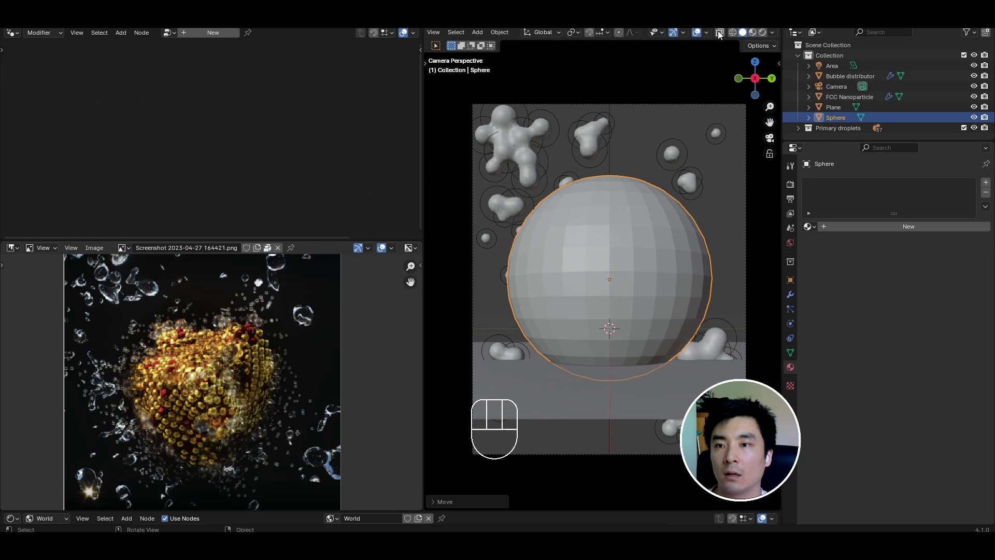
click(723, 36)
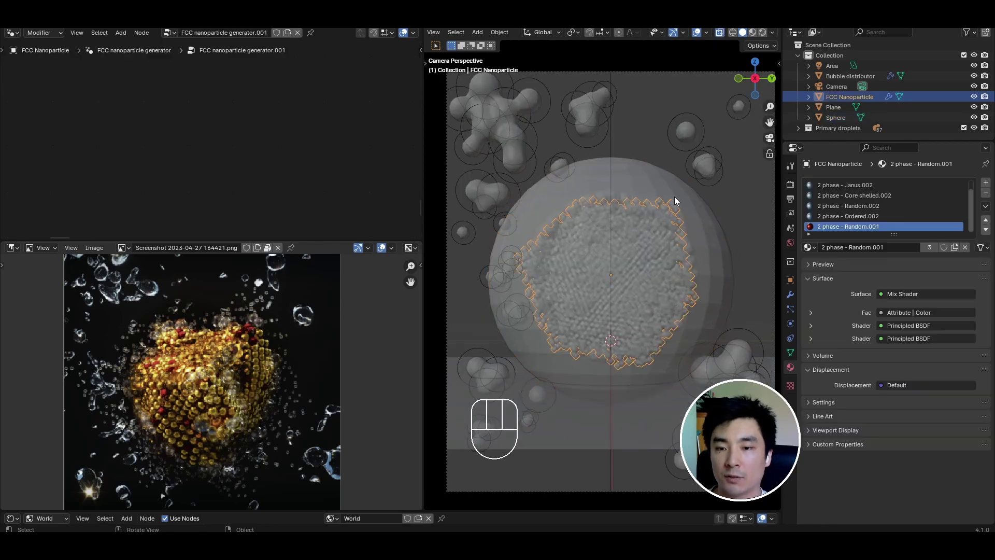
key(s)
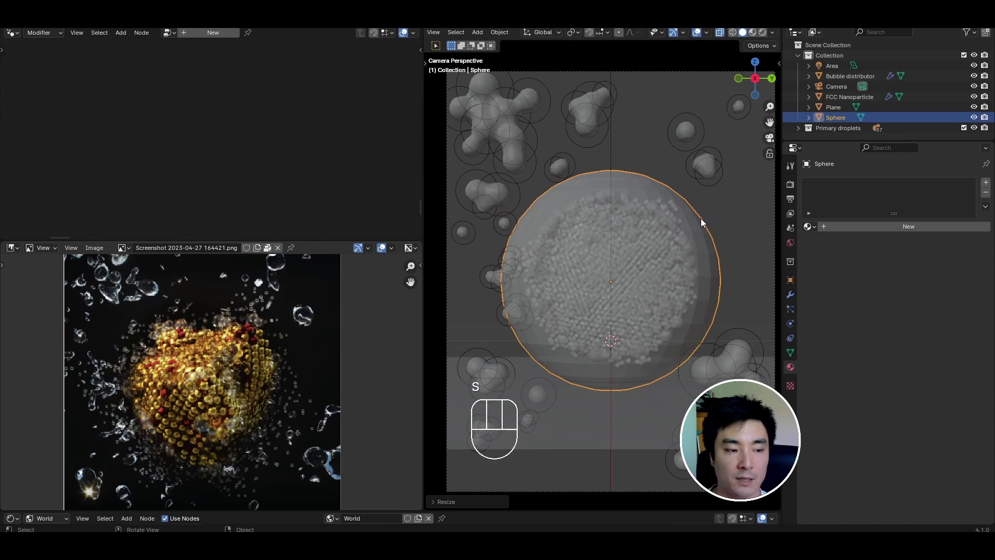
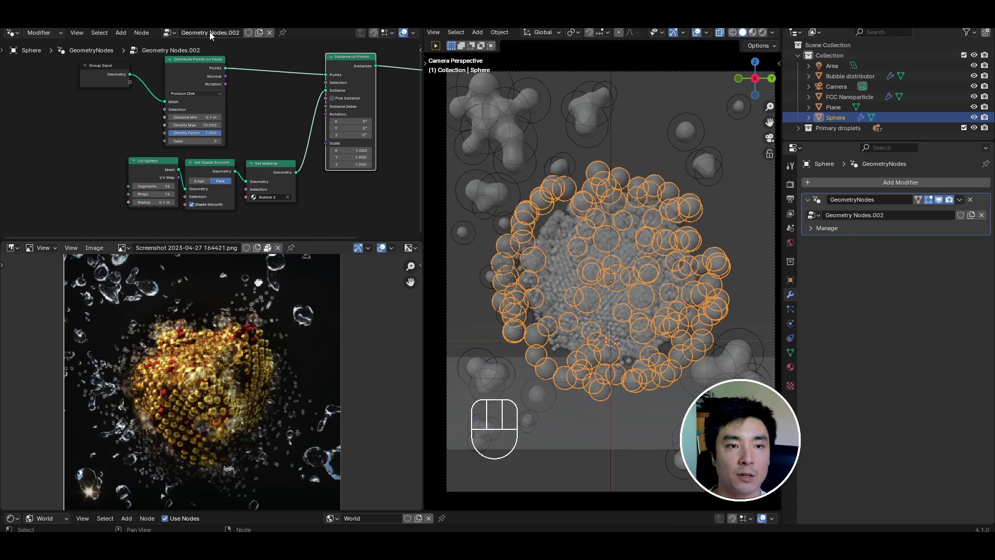
Step: Rename the copied node group 'Distribute small bubbles' and frame its nodes in the editor
drag(211, 35, 464, 170)
key(BackSpace)
key(l)
key(b)
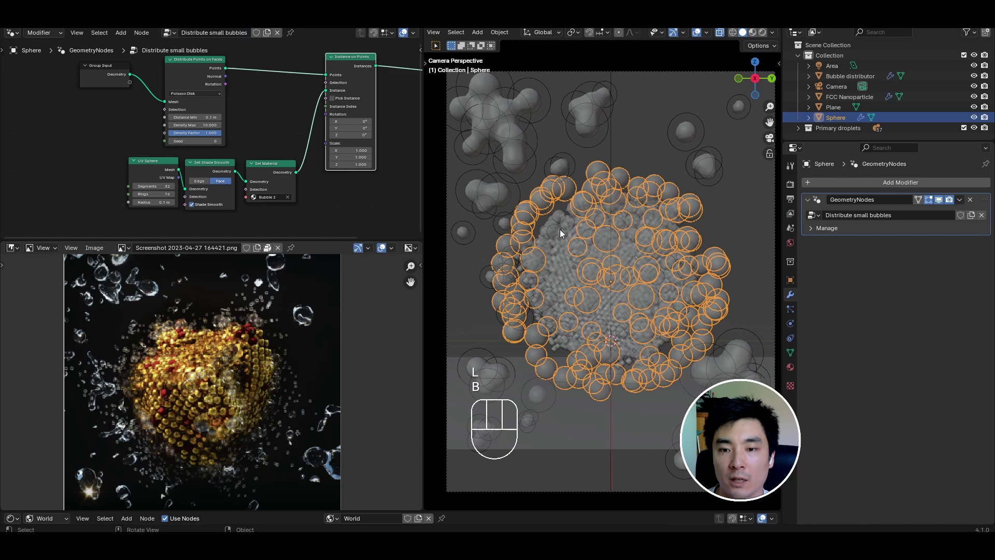
drag(441, 158, 646, 238)
key(BackSpace)
key(b)
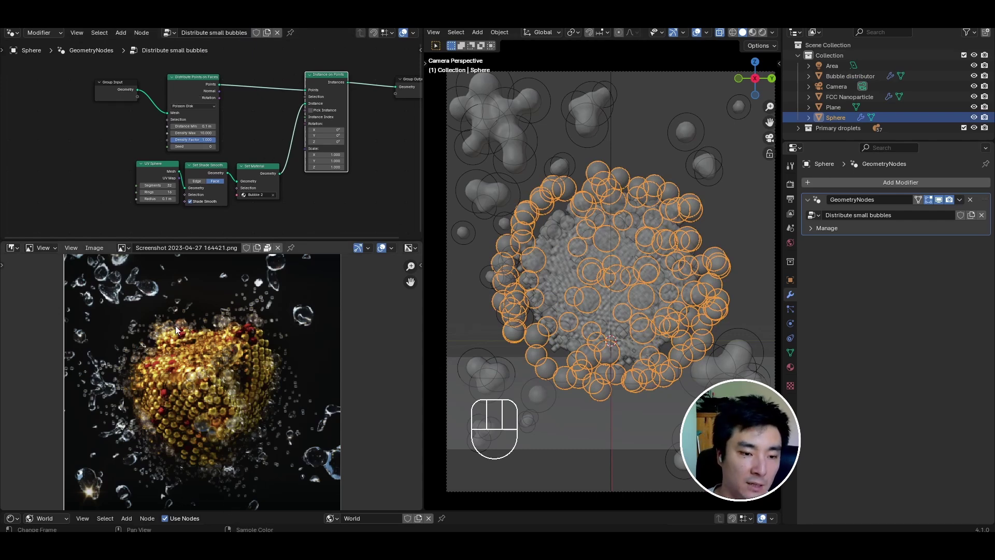
click(189, 87)
Step: Convert the sphere to a volume scattering 0.01 m spheres at density 300 and preview Rendered
key(ctrl+x)
drag(289, 113, 212, 130)
middle_click(126, 119)
key(shift+a)
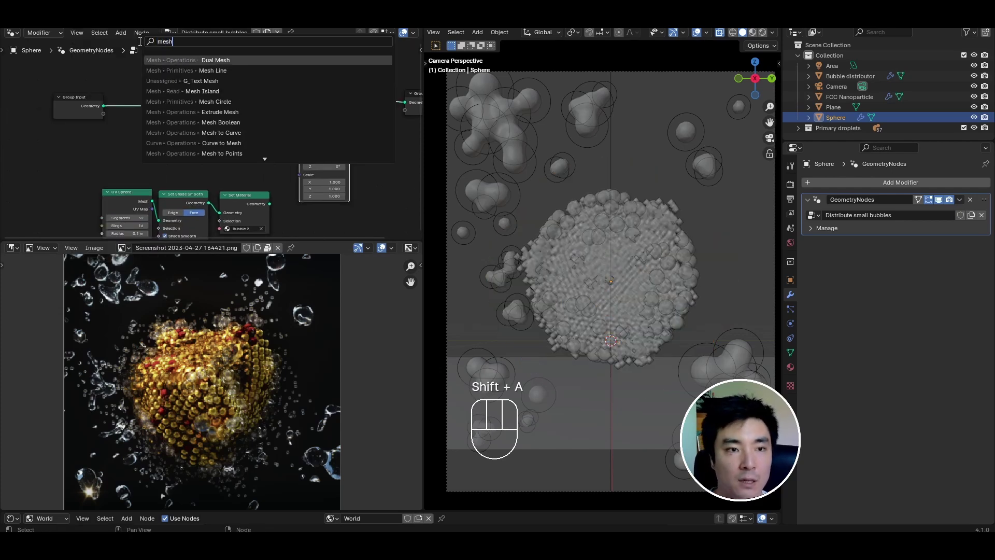
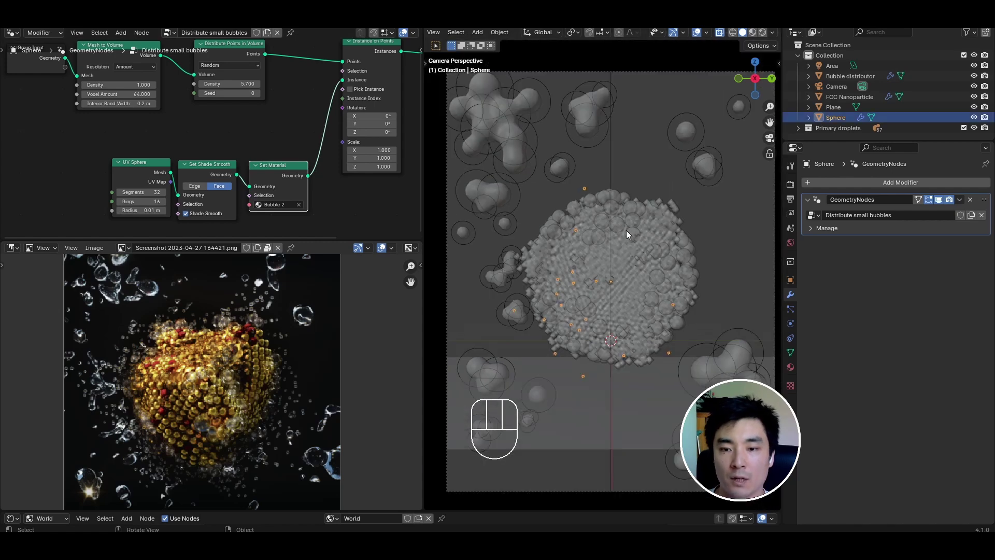
middle_click(643, 241)
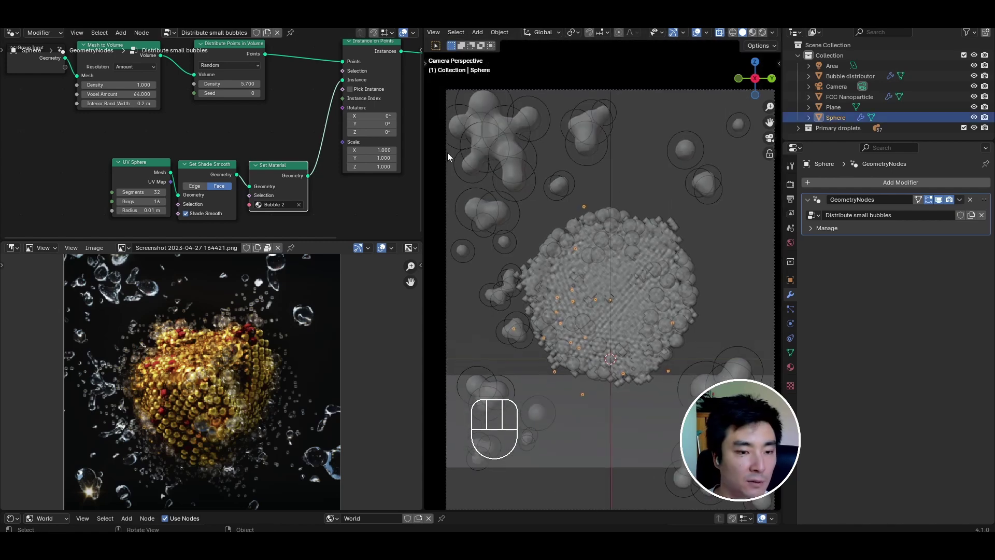
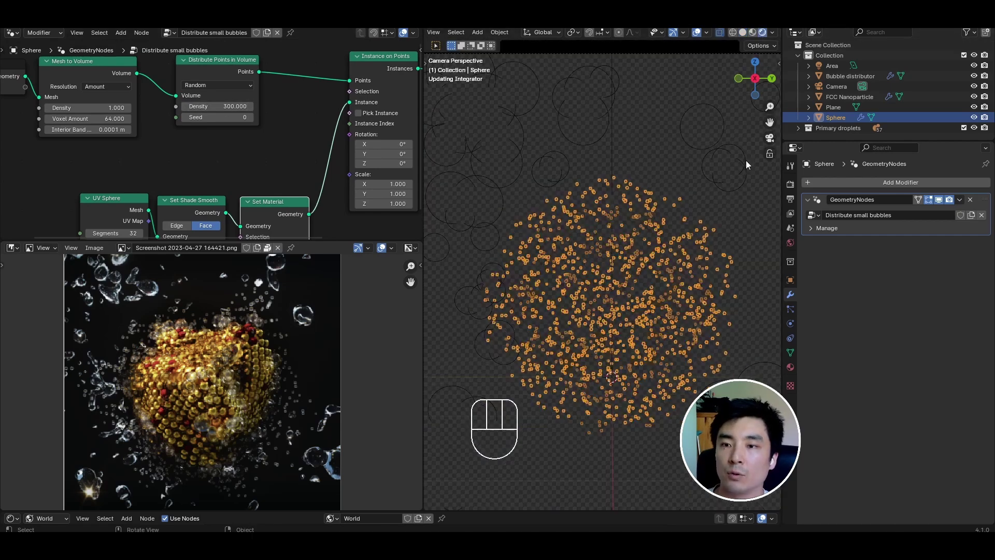
Step: Hide the backdrop Plane in the Outliner and enlarge the cover reference for comparison
click(667, 148)
click(621, 155)
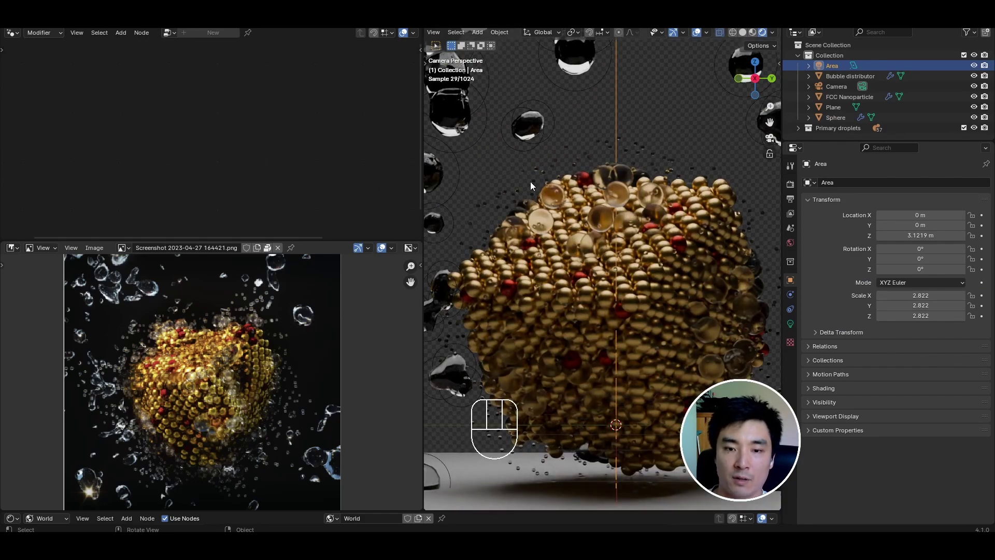
click(437, 337)
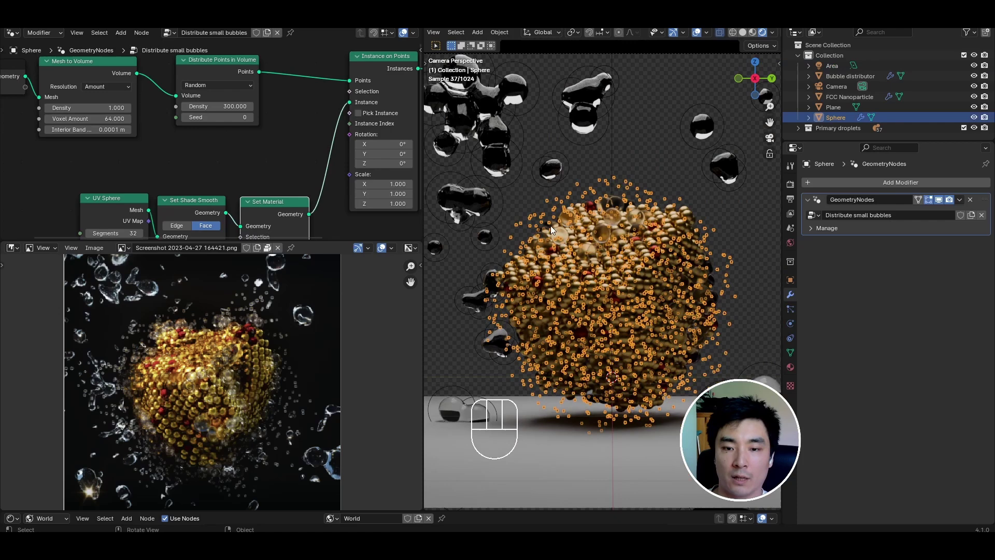
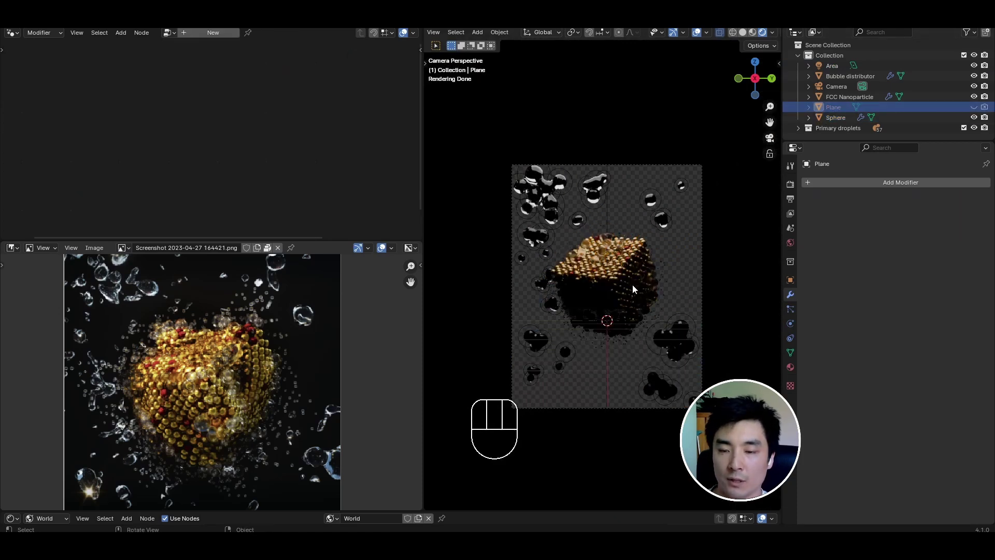
key(g)
key(z)
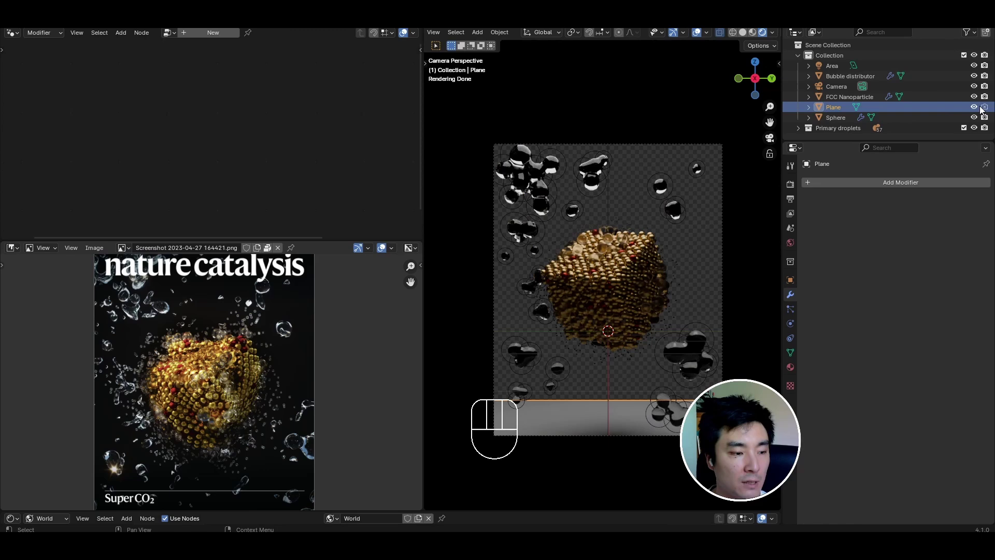
click(982, 112)
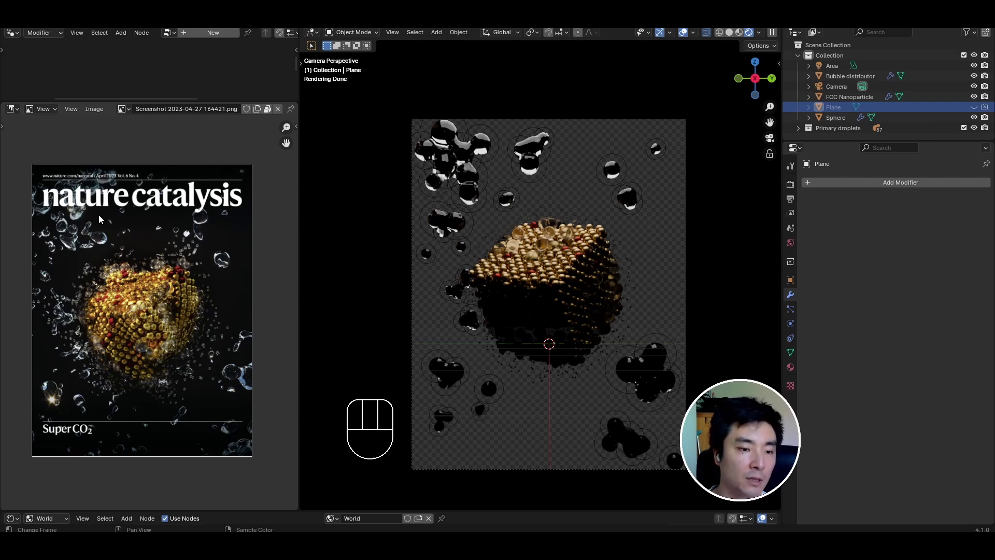
Step: Shift the area light along Y and tilt it about 32° around X toward the nanoparticle
middle_click(599, 248)
middle_click(548, 169)
key(g)
key(y)
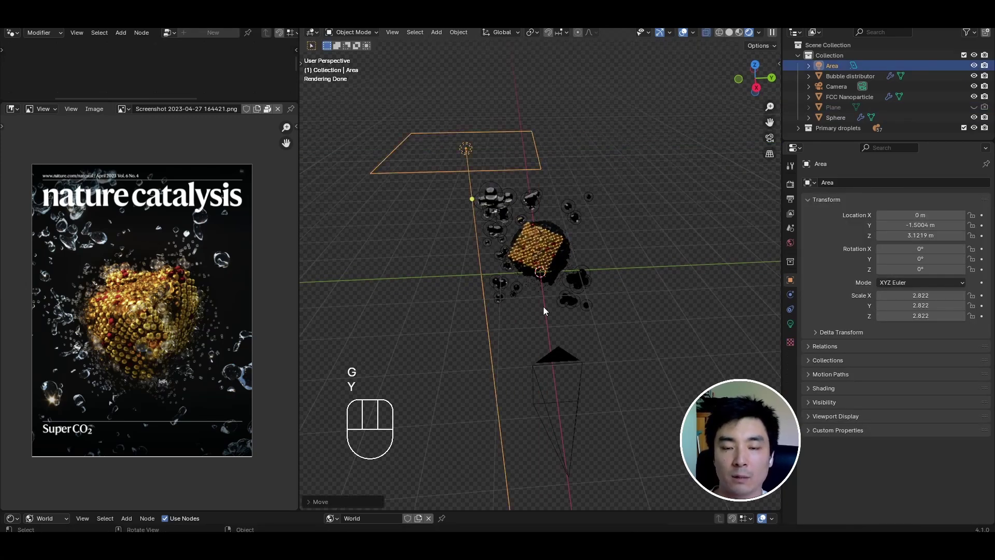
key(r)
key(x)
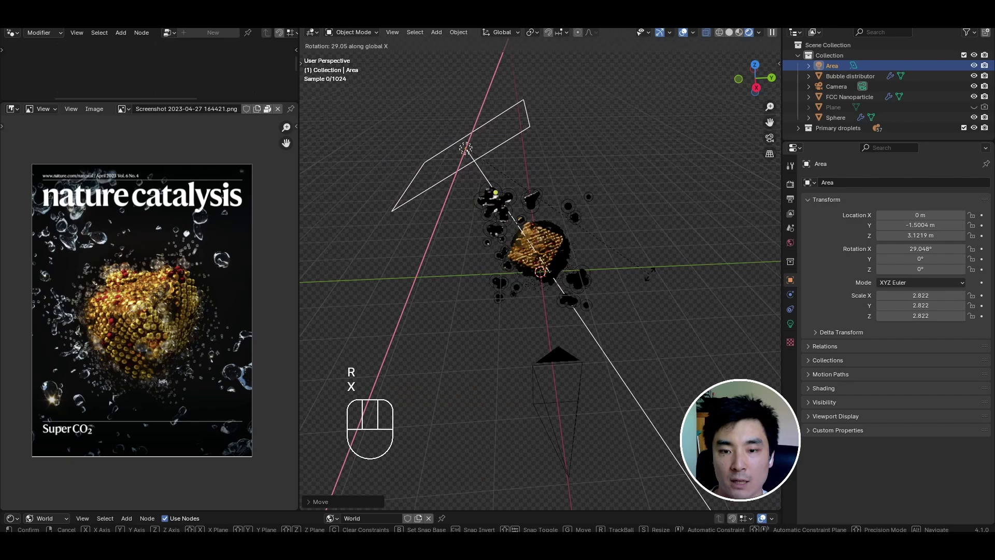
click(659, 270)
drag(553, 308, 548, 262)
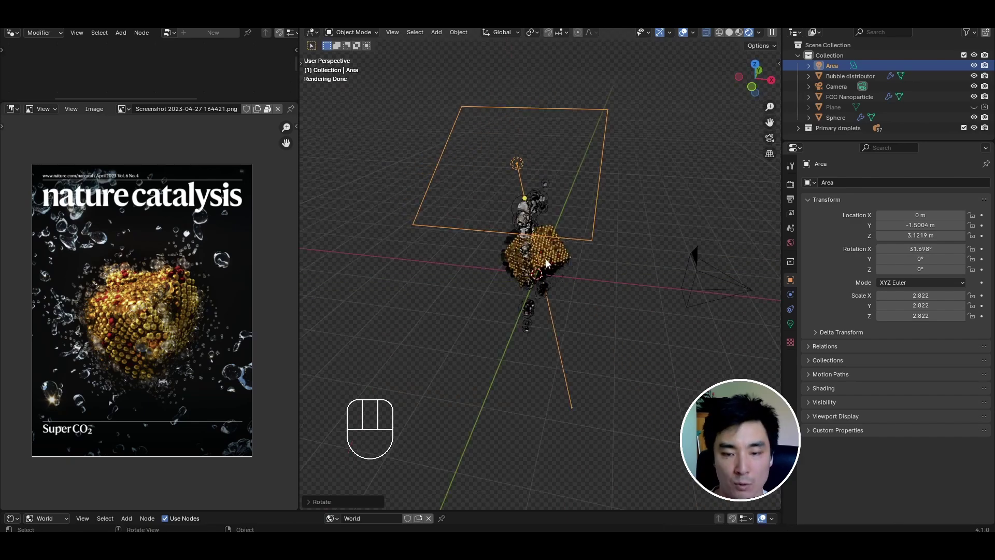
Step: Nudge the light again, return to the camera view and review its Light properties
key(g)
key(y)
key(x)
click(577, 275)
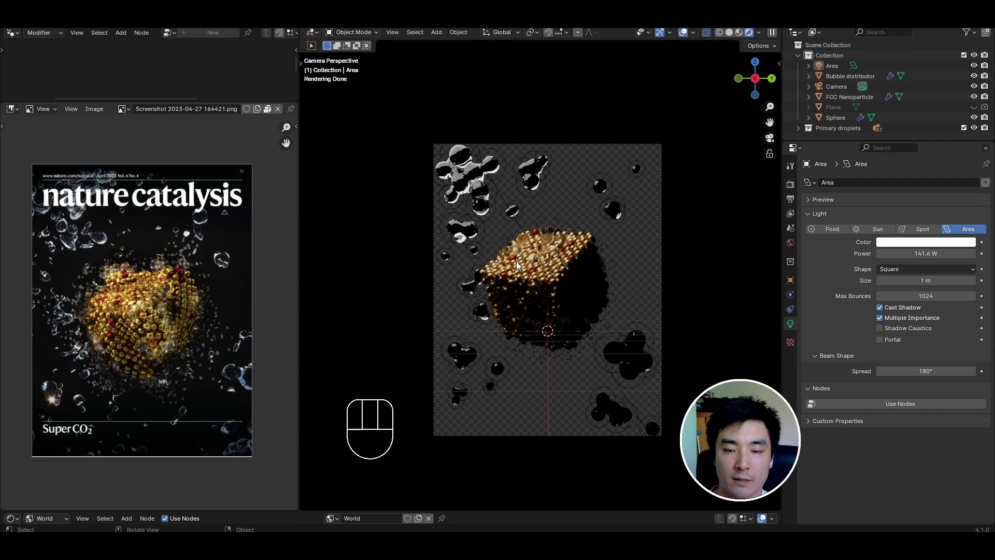
middle_click(121, 350)
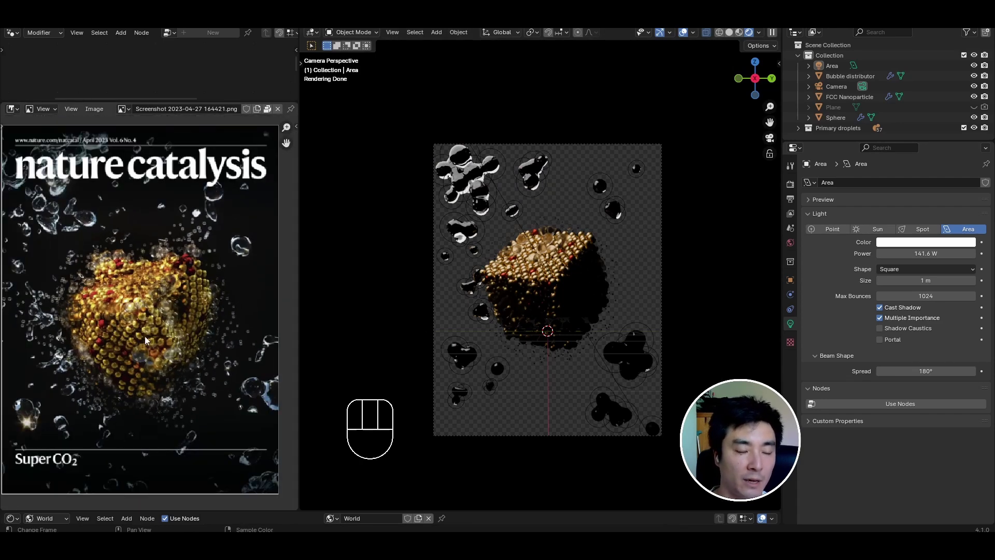
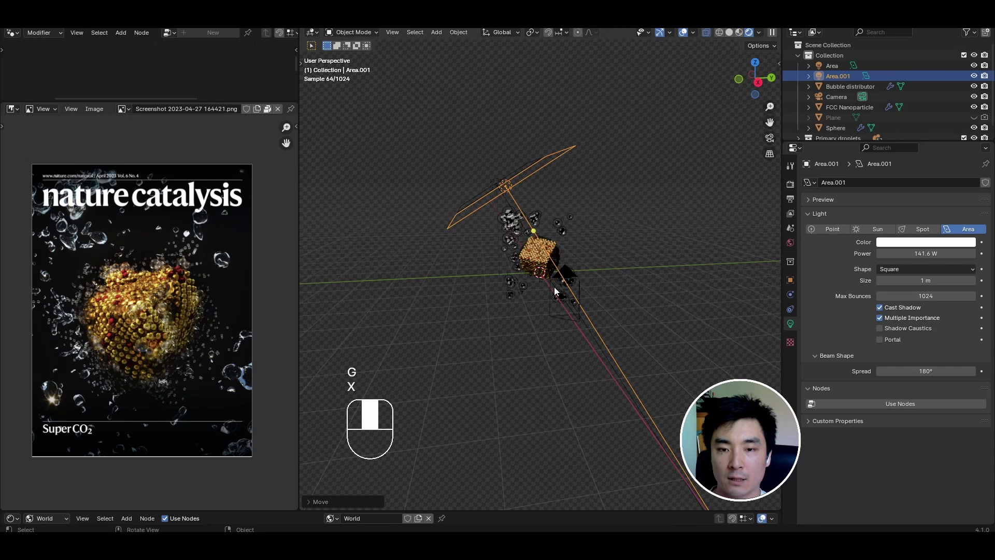
Step: Move Area.001 left of the particle and trackball-rotate it to aim at the gold cube
key(g)
key(z)
drag(499, 259, 480, 261)
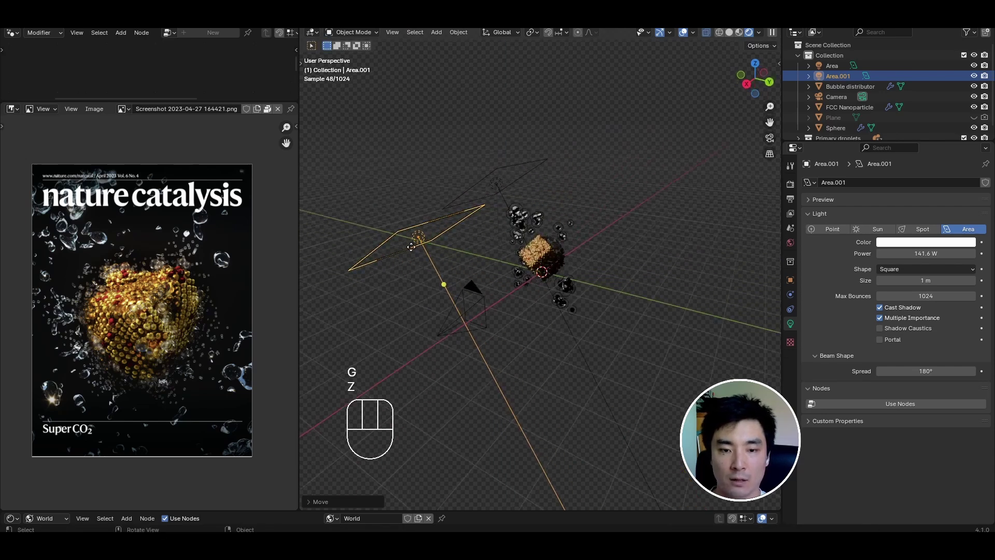
key(r)
key(r)
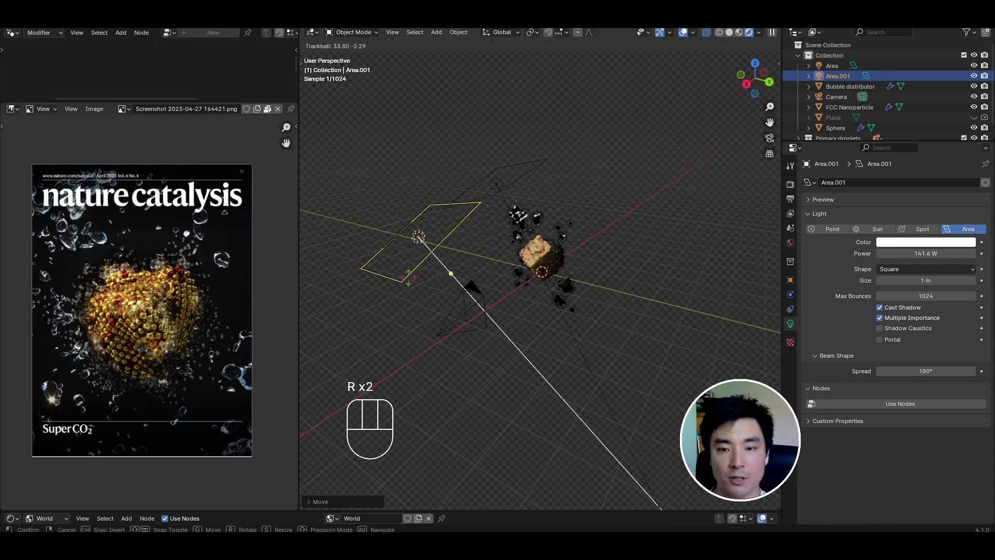
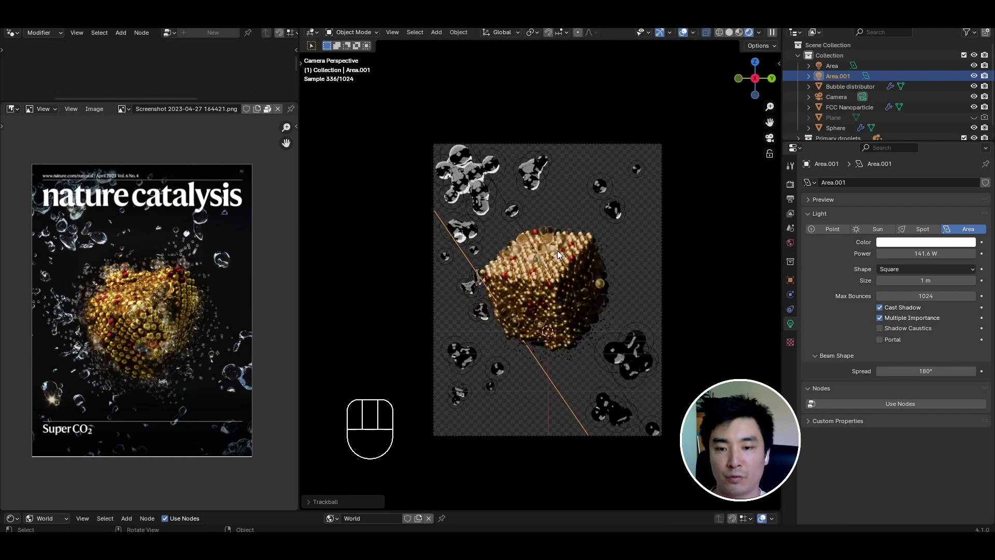
middle_click(476, 258)
middle_click(494, 266)
Step: Add Plane.001 behind the particle with a black base colour and roughness 1.0
key(shift+a)
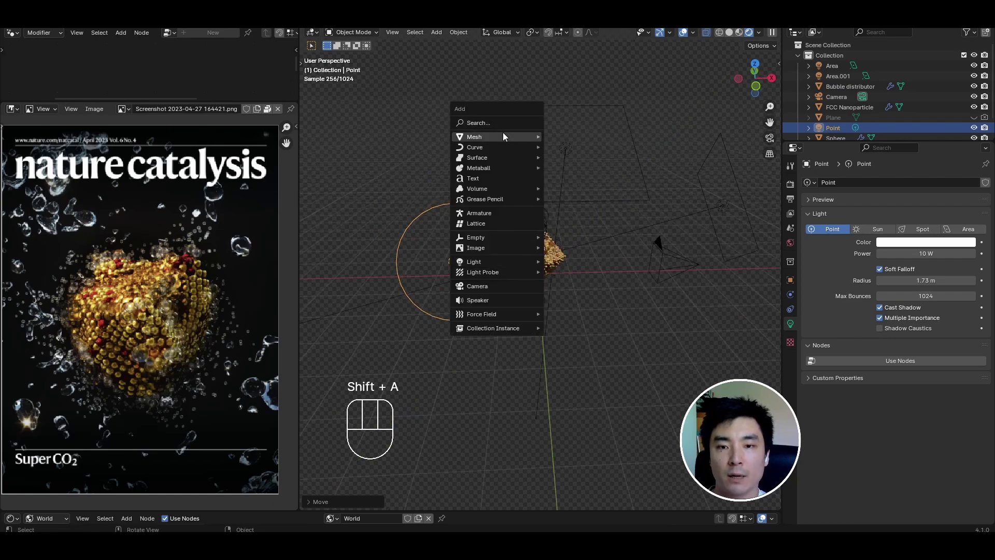
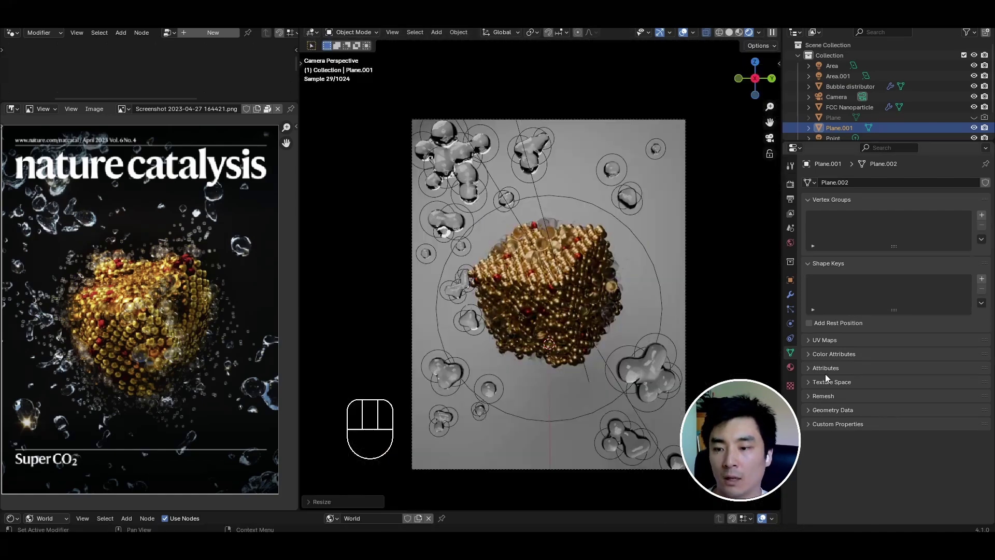
click(792, 372)
click(899, 228)
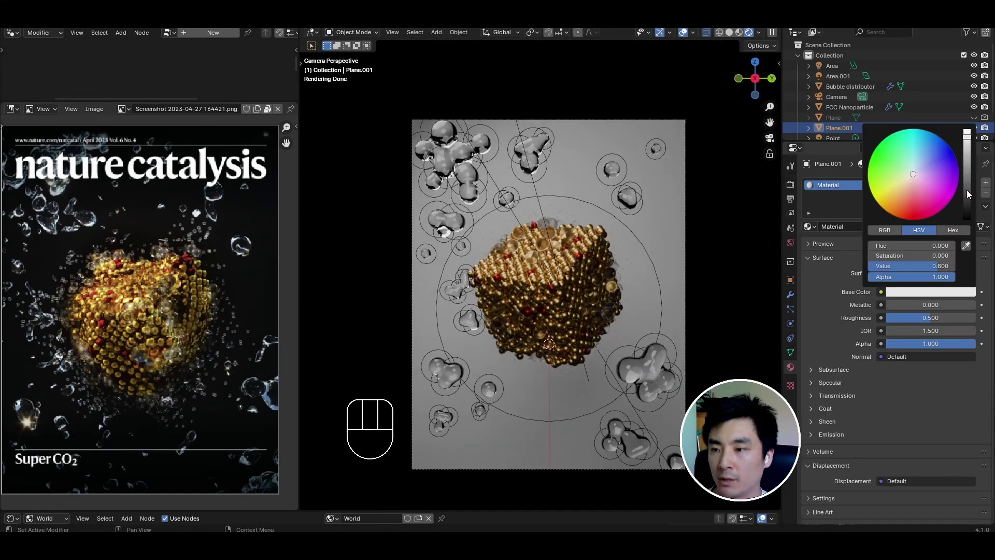
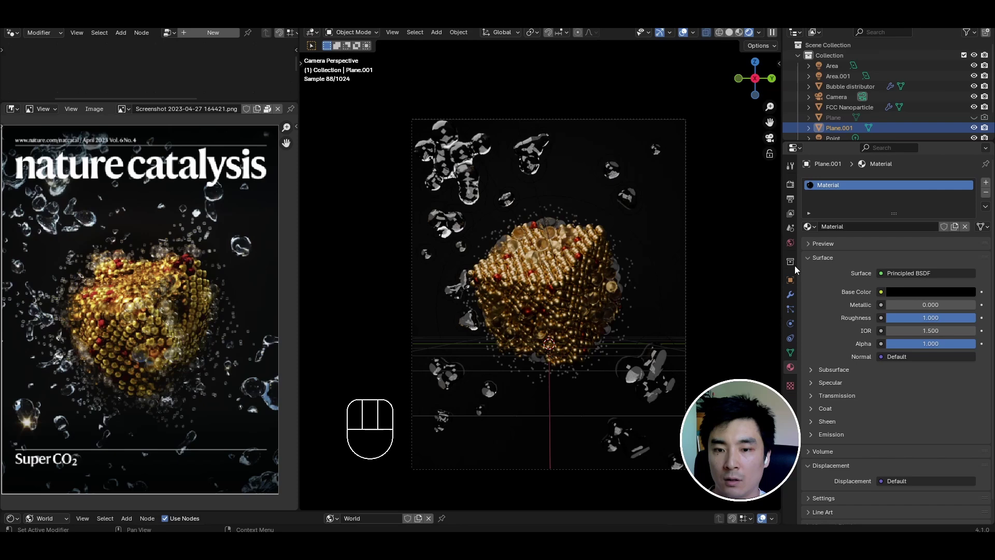
middle_click(206, 310)
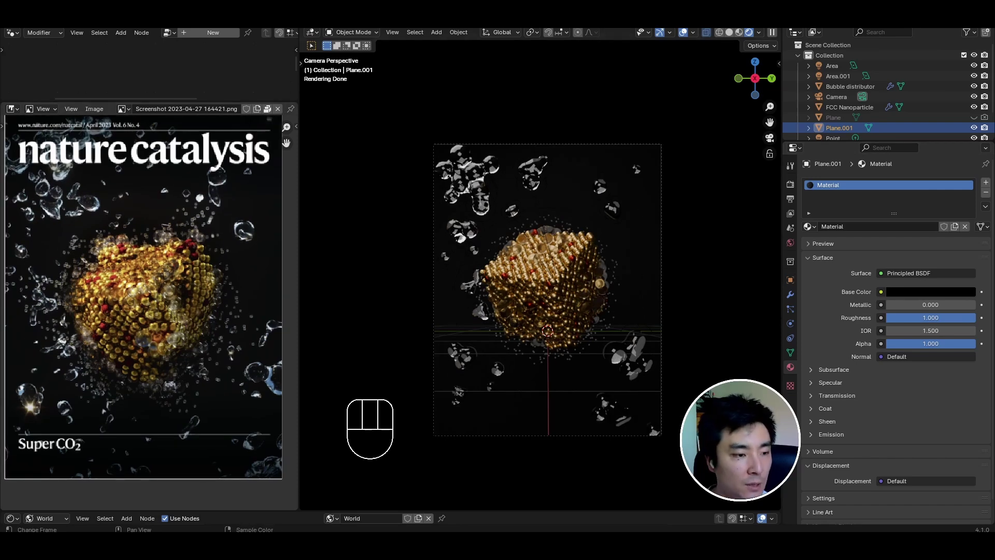
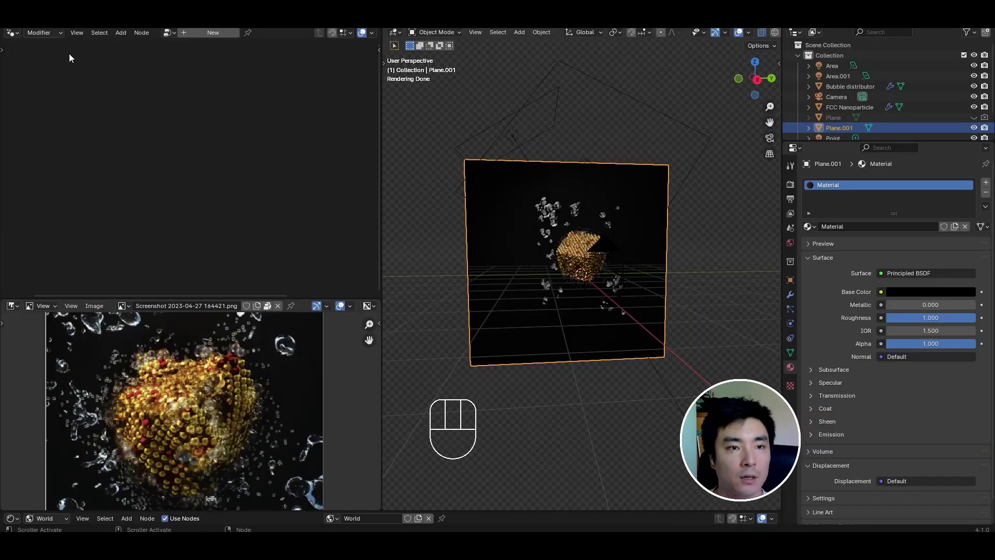
Step: Strip the studio environment nodes so a plain Background at strength 0.5 feeds World Output
drag(19, 37, 42, 131)
drag(61, 50, 58, 70)
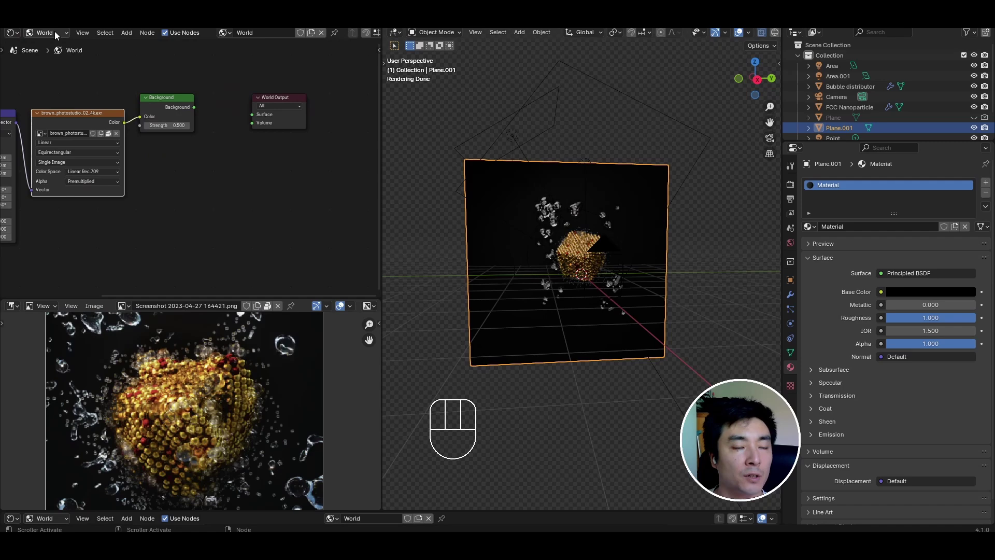
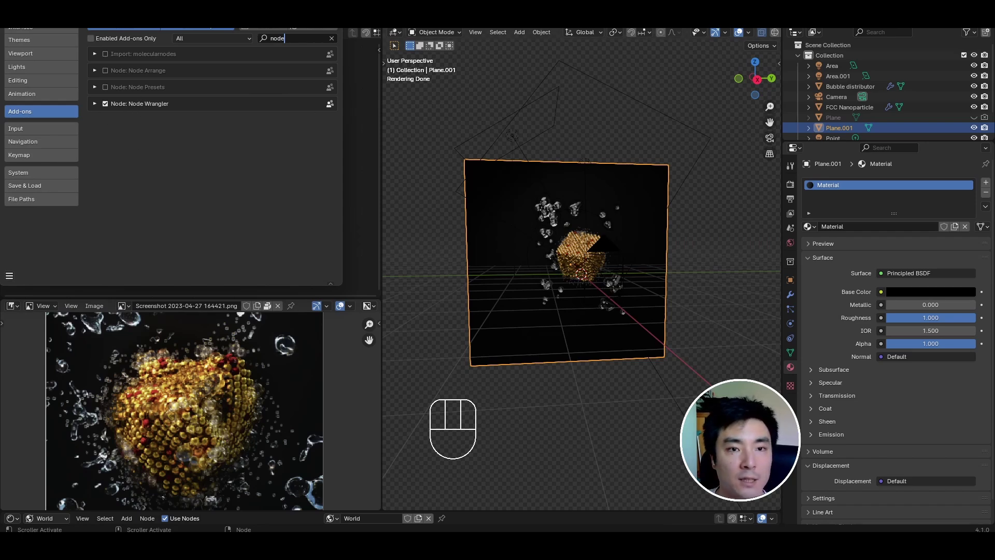
click(177, 144)
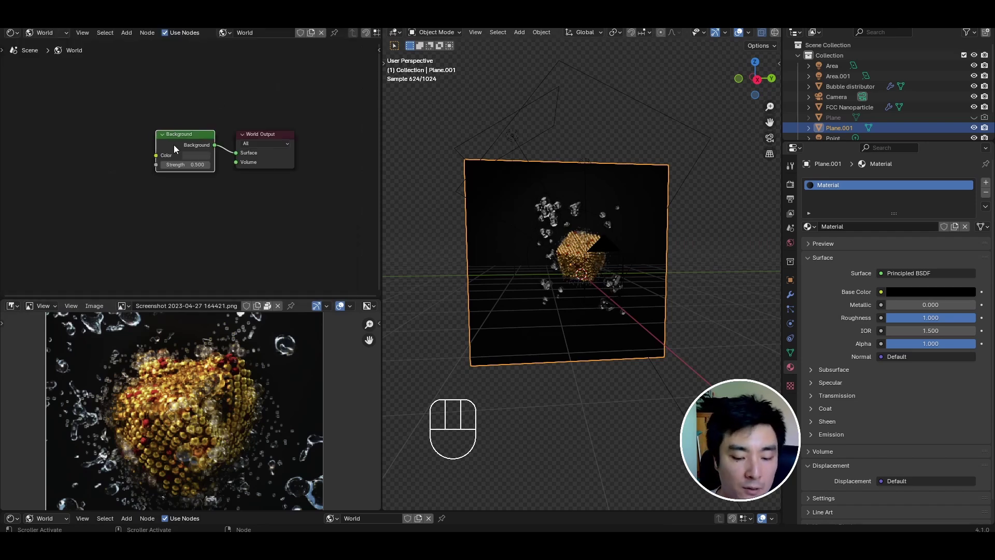
Step: Add belfast_farmhouse_4k.exr as environment texture, rotated ~51° on Z, with strength 0.3
key(ctrl+t)
middle_click(148, 166)
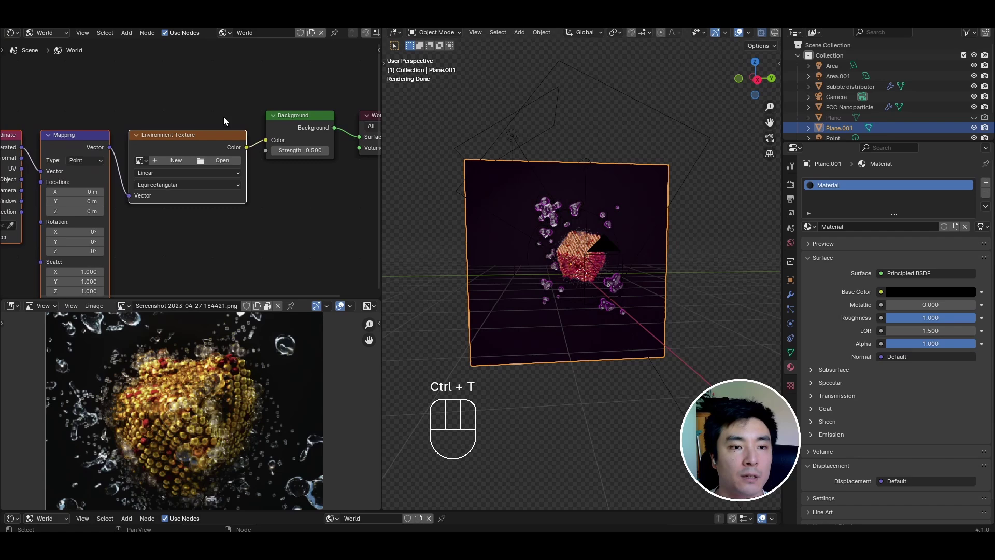
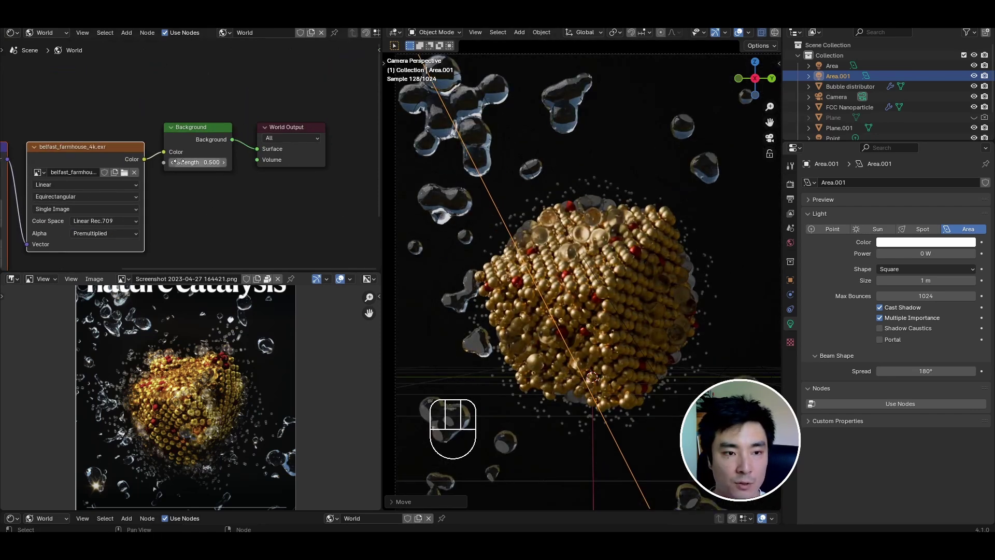
click(178, 165)
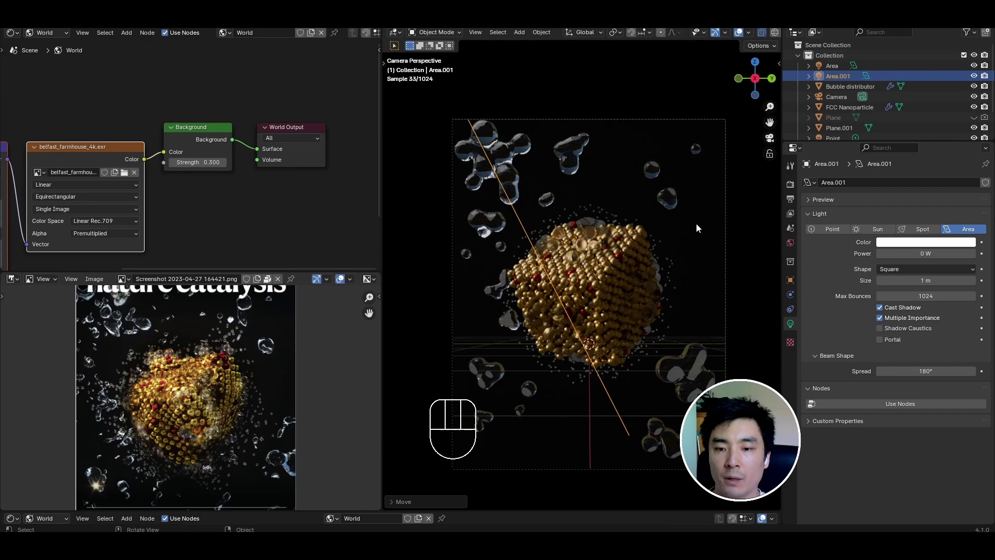
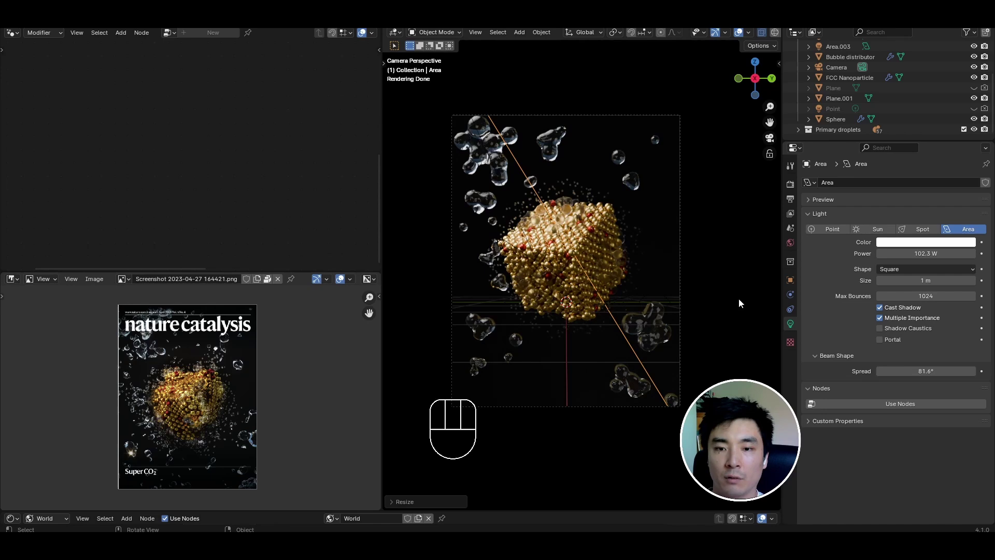
Step: Select the droplet metaball, show its Bubble material, then the Bubble distributor's node setup
click(491, 288)
click(544, 372)
click(473, 341)
key(Tab)
key(Tab)
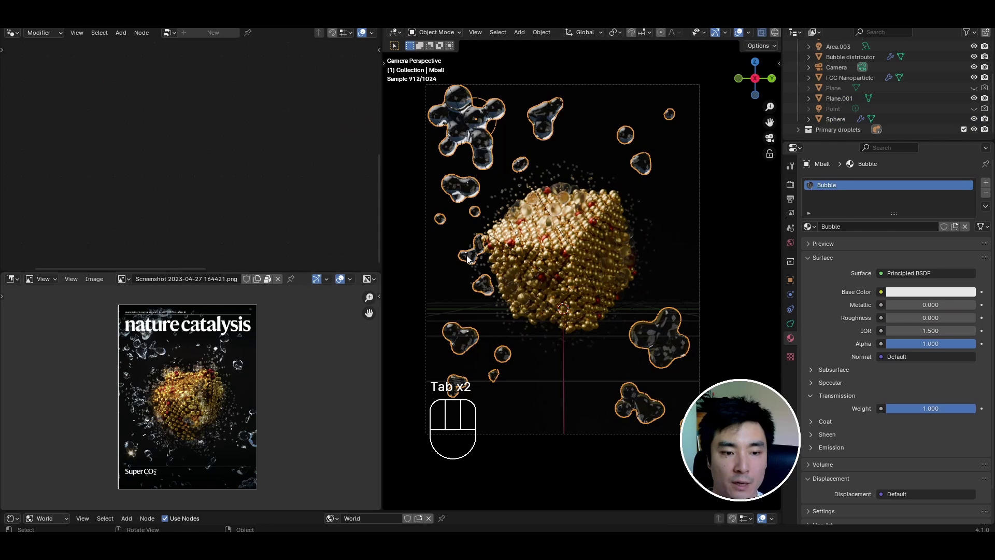